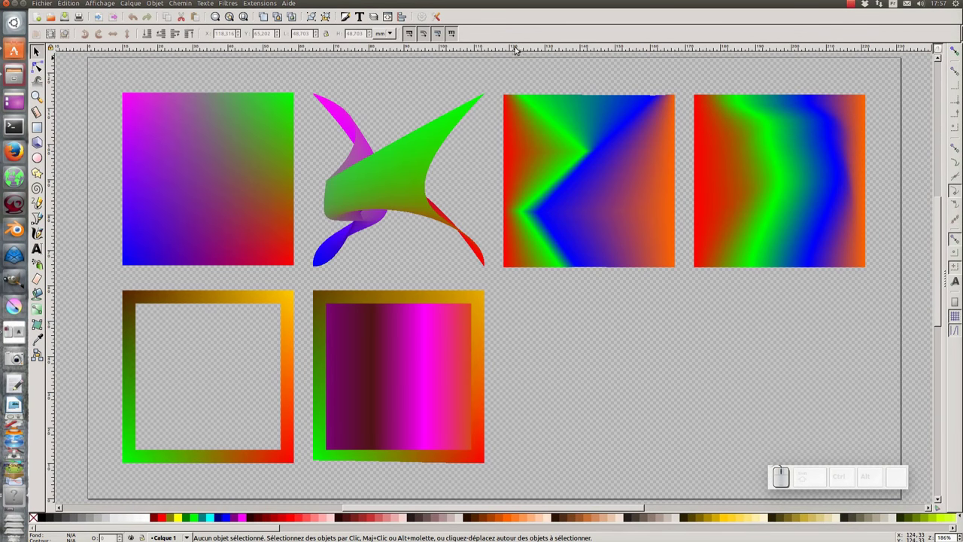
- View the program's About information and dismiss it
{"action": "left_click", "coordinate": [290, 4]}
{"action": "left_click", "coordinate": [307, 121]}
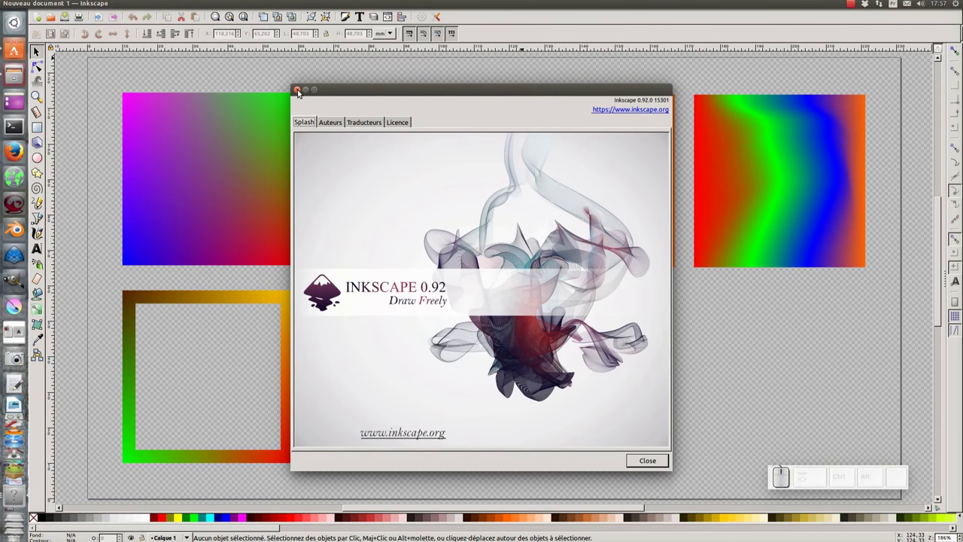
{"action": "left_click", "coordinate": [305, 93]}
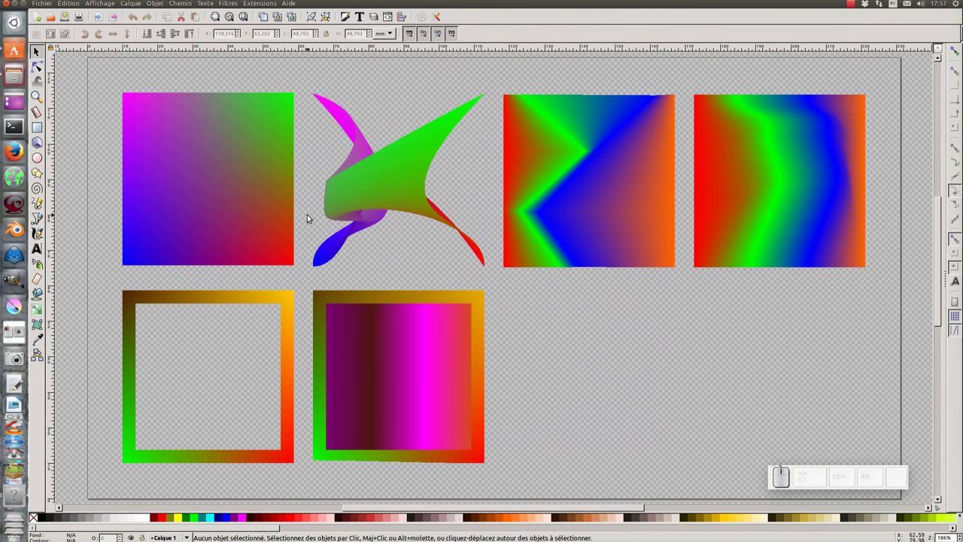
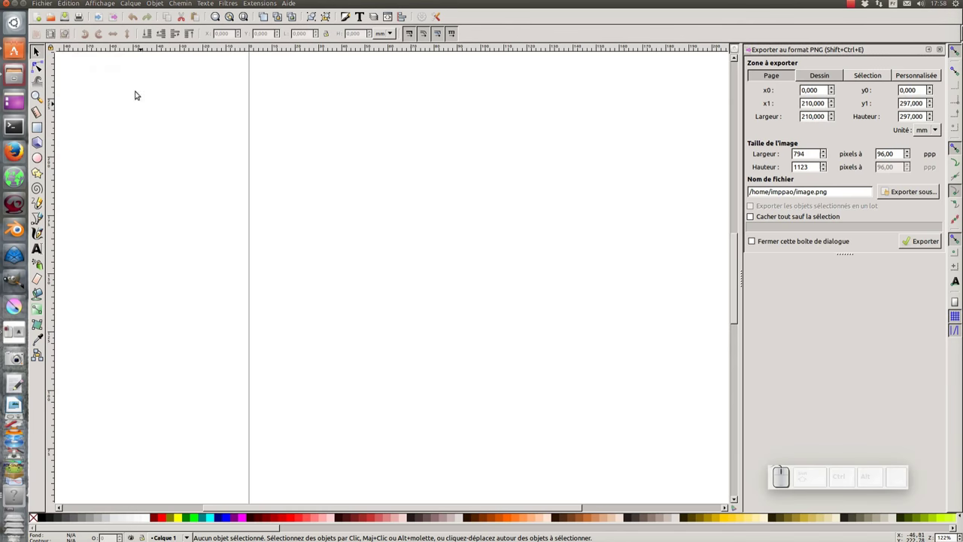
- Import modele.png from the Desktop into the document
{"action": "left_click", "coordinate": [51, 1]}
{"action": "left_click", "coordinate": [66, 100]}
{"action": "left_click", "coordinate": [380, 235]}
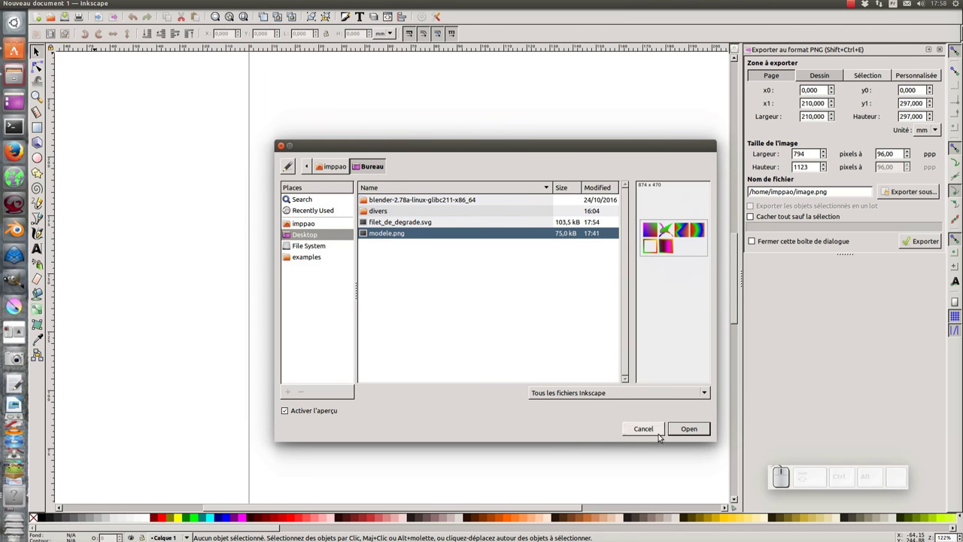
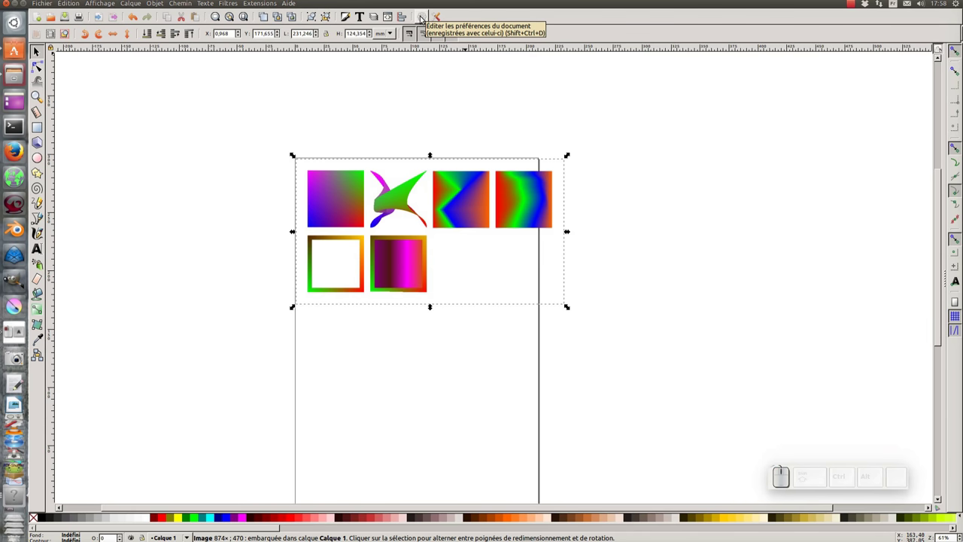
- Resize the page to the imported picture and enable a checkerboard background in Document Properties
{"action": "left_click", "coordinate": [428, 20]}
{"action": "left_click", "coordinate": [95, 191]}
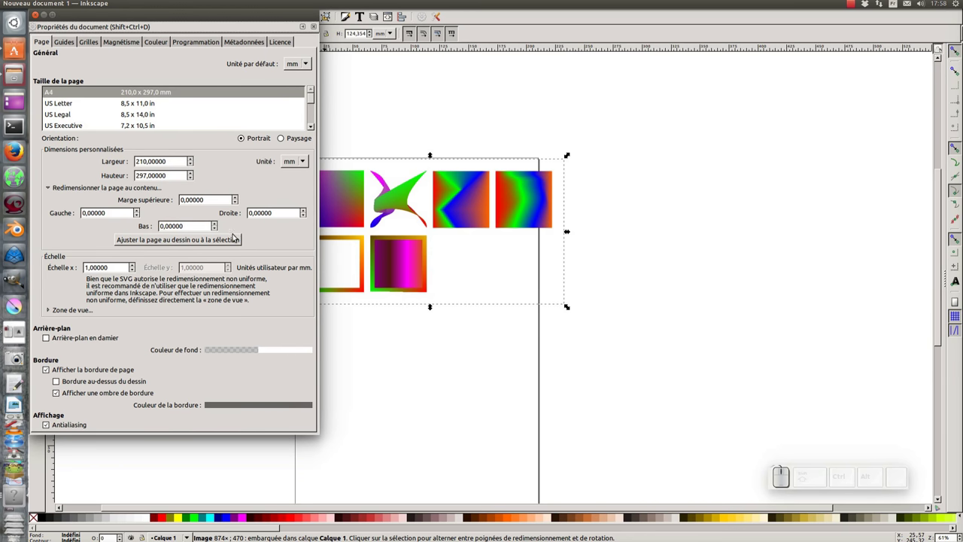
{"action": "left_click", "coordinate": [193, 242]}
{"action": "left_click_drag", "start_coordinate": [171, 15], "coordinate": [656, 225]}
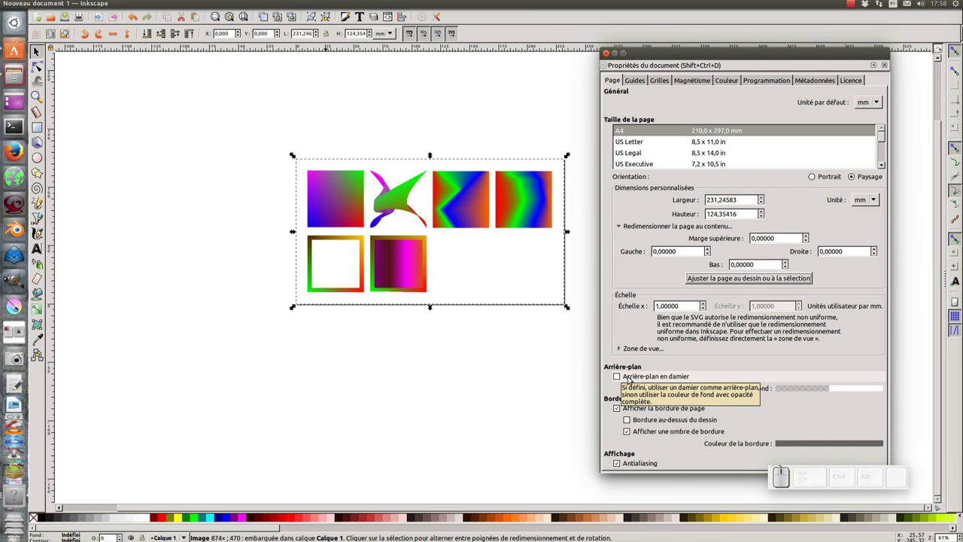
{"action": "left_click", "coordinate": [620, 376]}
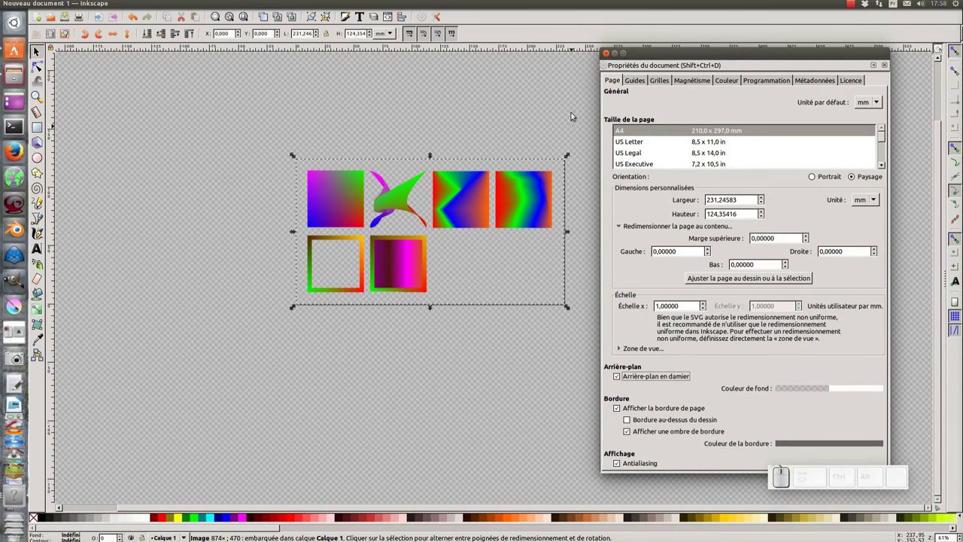
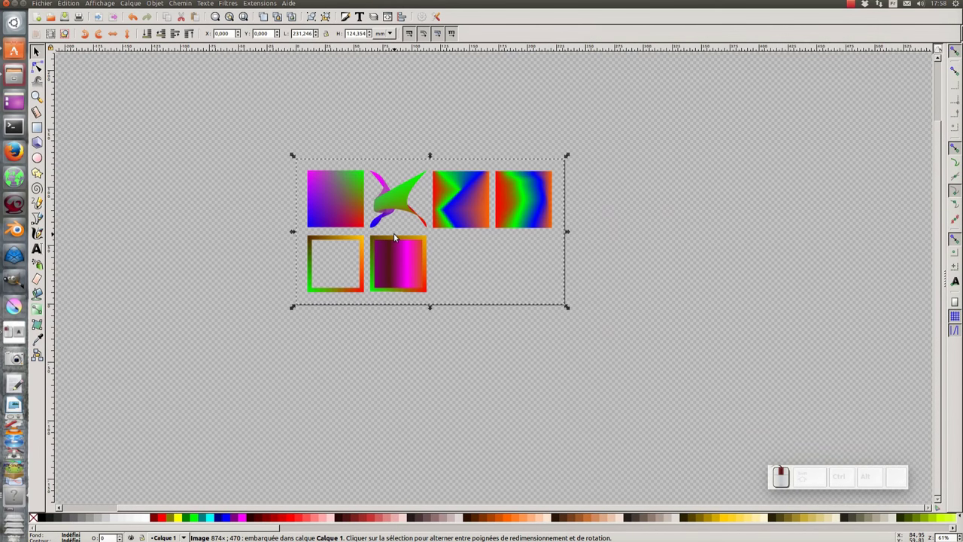
- Save the document as filet_de_degrade.svg on the Desktop and deselect the picture
{"action": "left_click", "coordinate": [398, 235]}
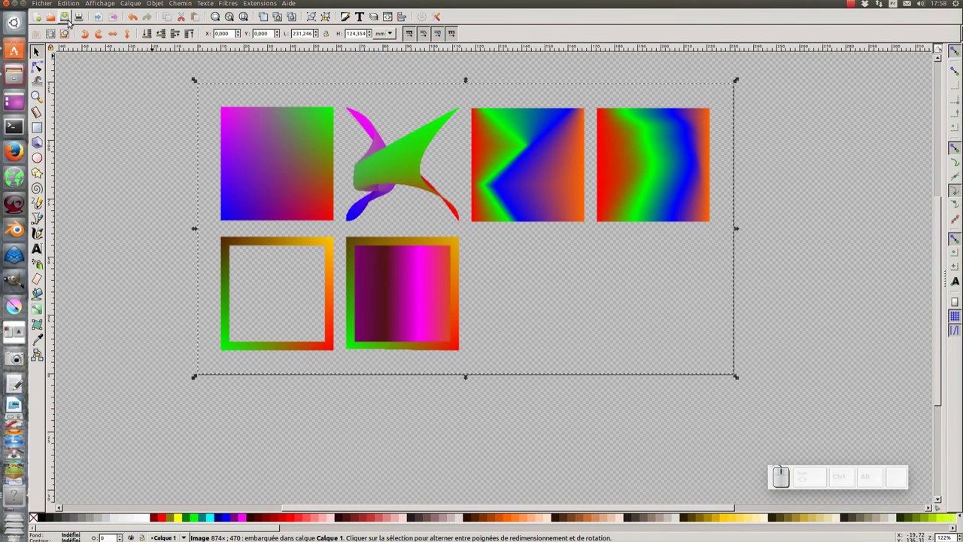
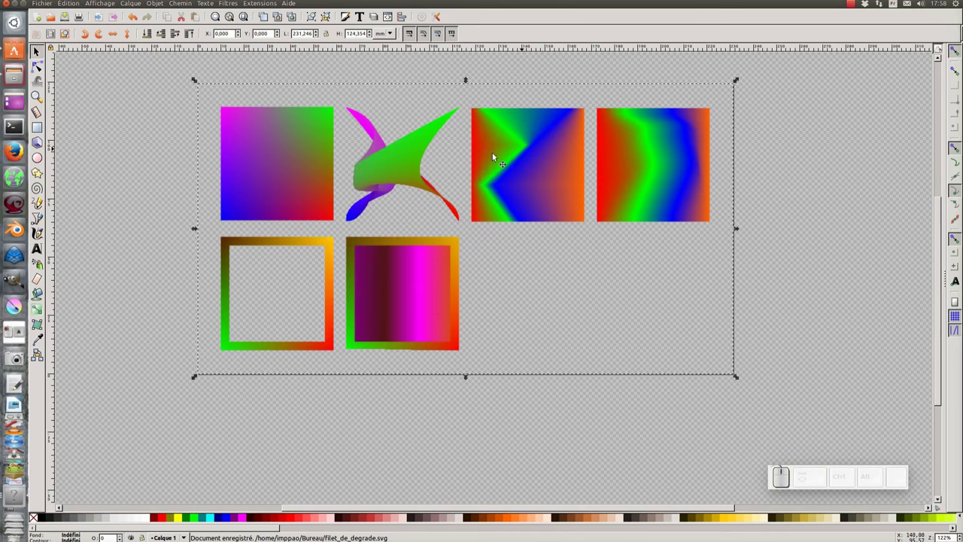
{"action": "left_click", "coordinate": [137, 199]}
- Rename the picture's layer to modele in the Layers panel and save
{"action": "left_click", "coordinate": [138, 2]}
{"action": "left_click", "coordinate": [157, 190]}
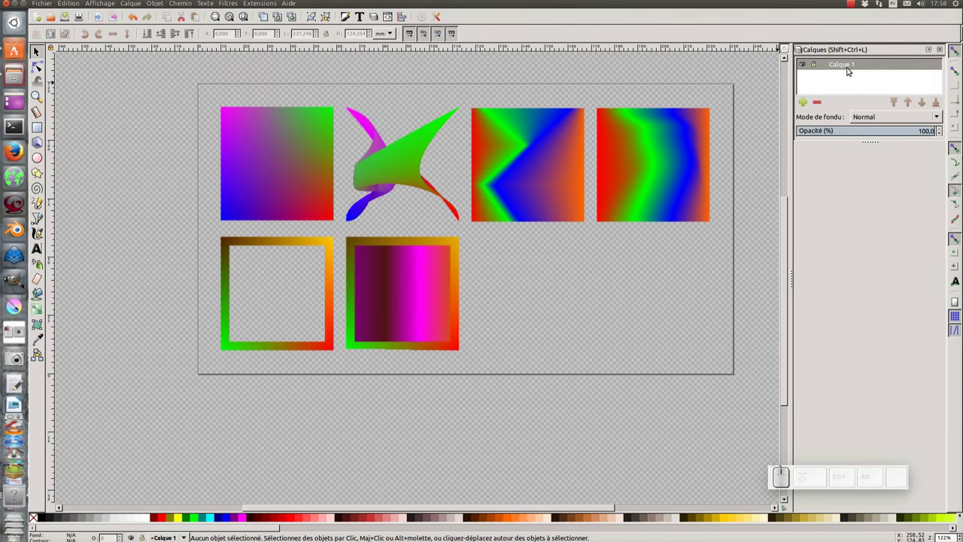
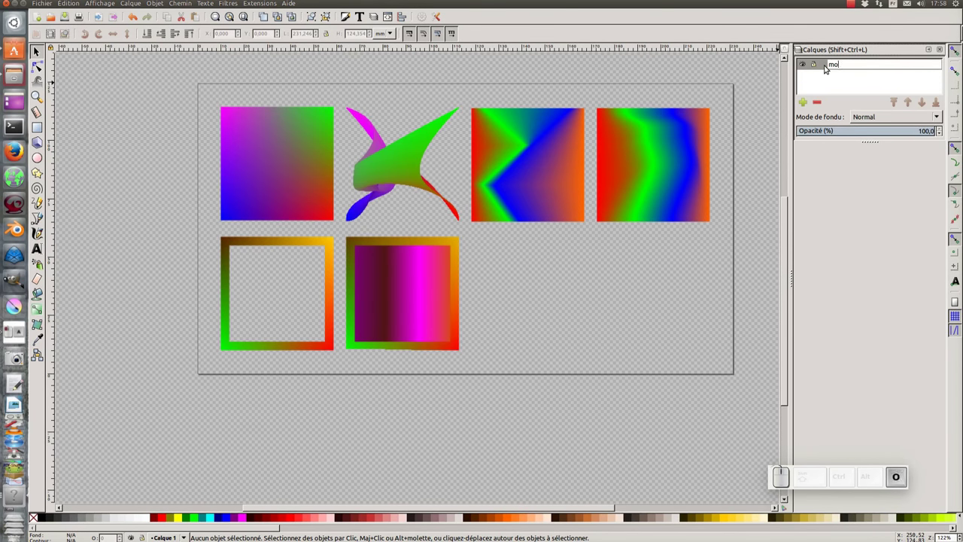
{"action": "key", "text": "Return"}
{"action": "left_click_drag", "start_coordinate": [750, 82], "coordinate": [607, 134]}
{"action": "key", "text": "ctrl+s"}
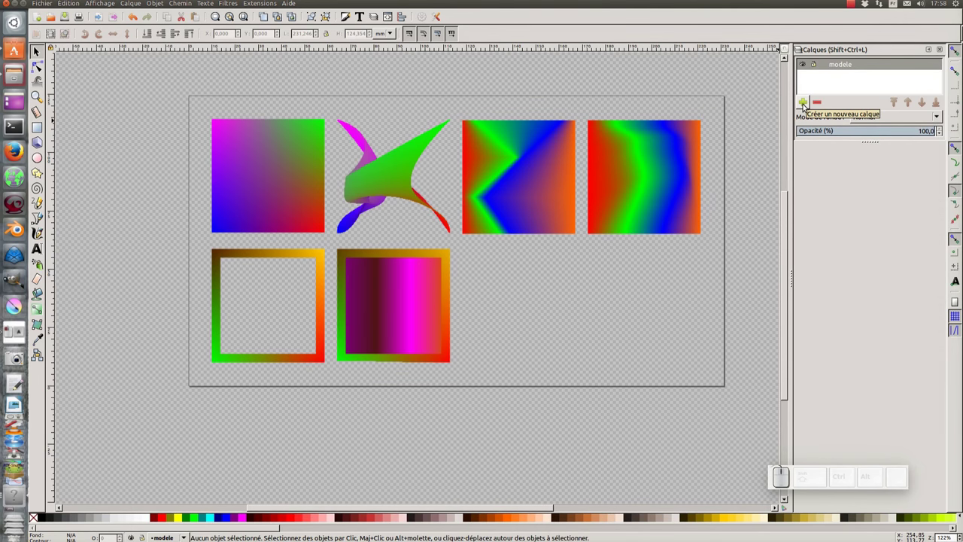
- Add a layer illus above, lock modele and make illus the working layer
{"action": "left_click", "coordinate": [812, 108]}
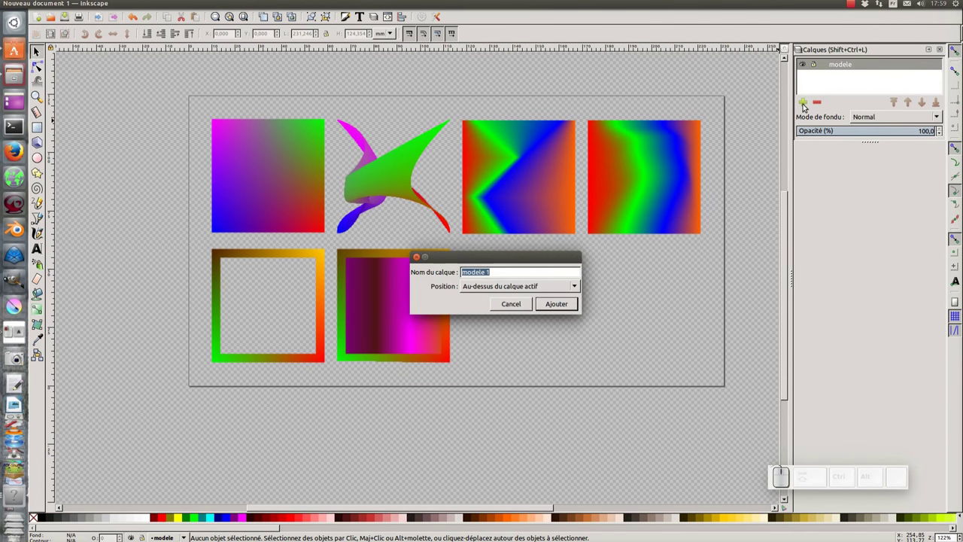
{"action": "key", "text": "Return"}
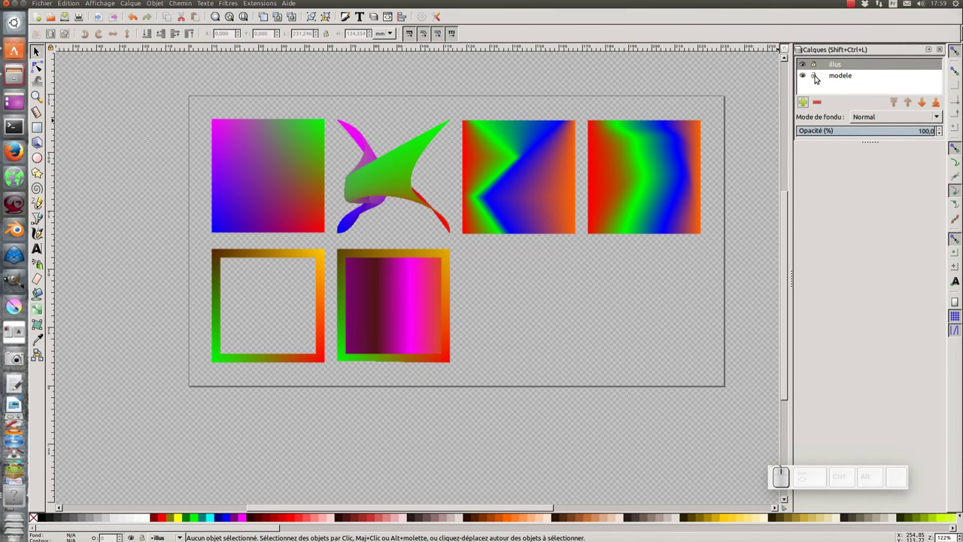
{"action": "left_click", "coordinate": [819, 77]}
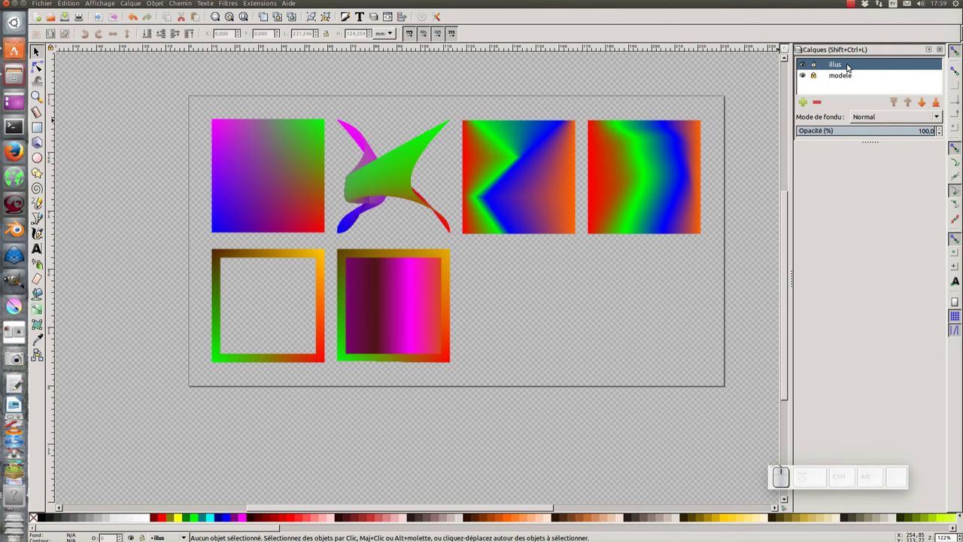
{"action": "left_click", "coordinate": [604, 189]}
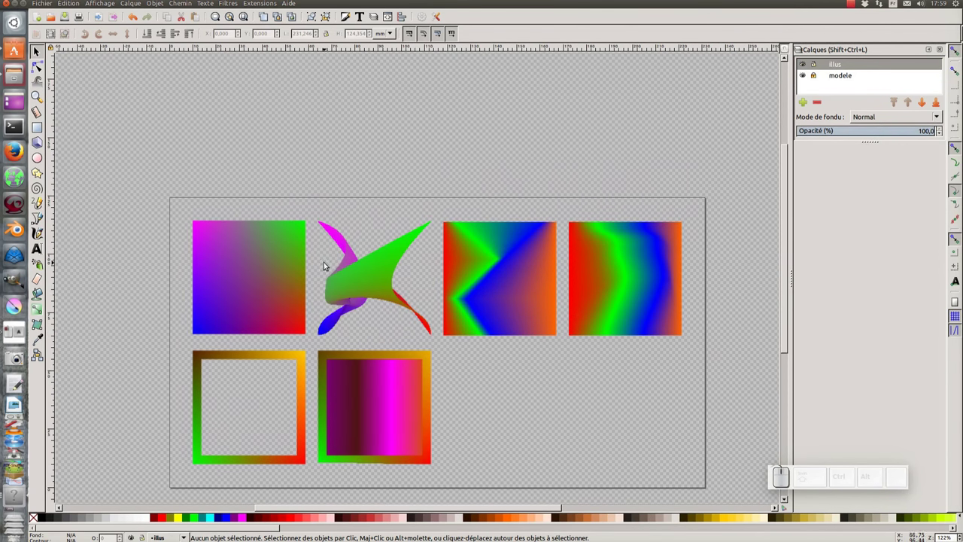
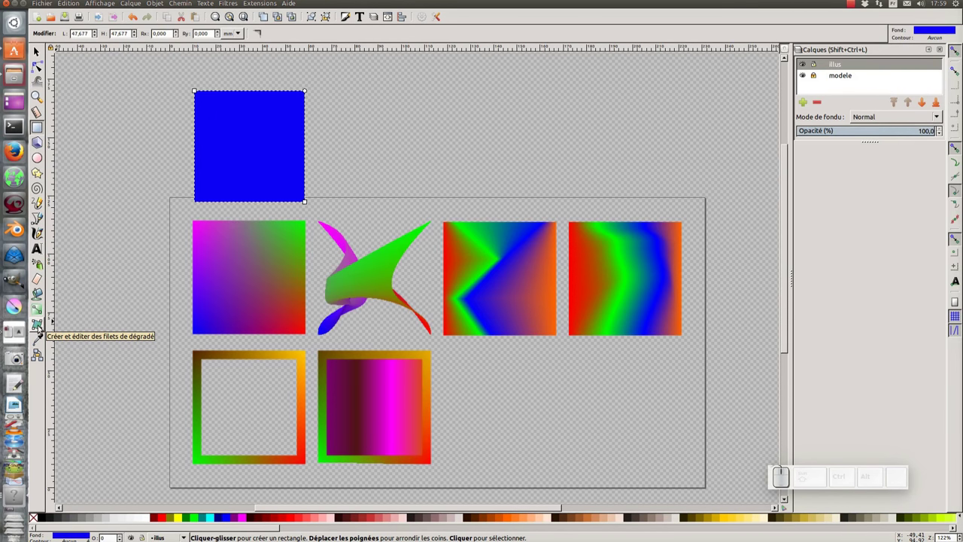
- Remove the blue square's stroke in Fill and Stroke and check its stroke style
{"action": "left_click", "coordinate": [37, 53]}
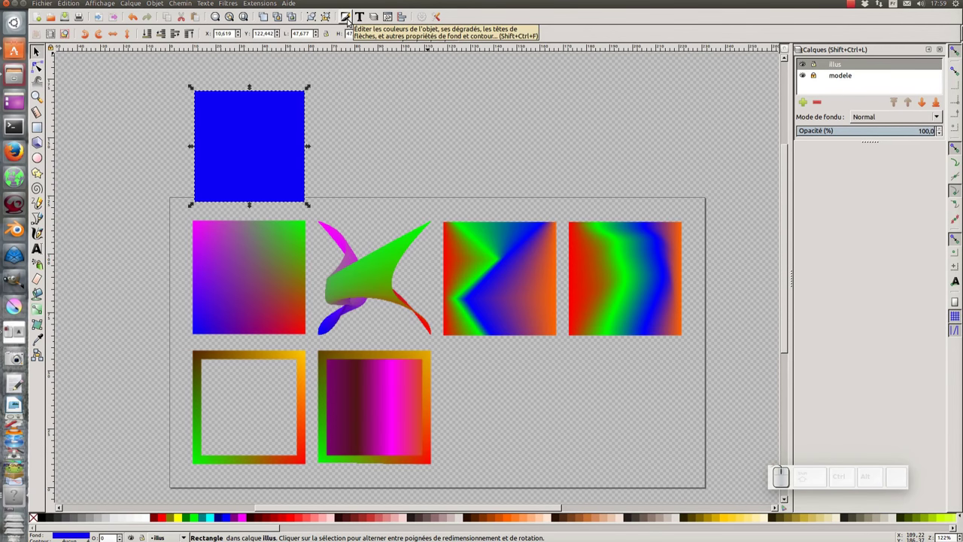
{"action": "left_click", "coordinate": [351, 20]}
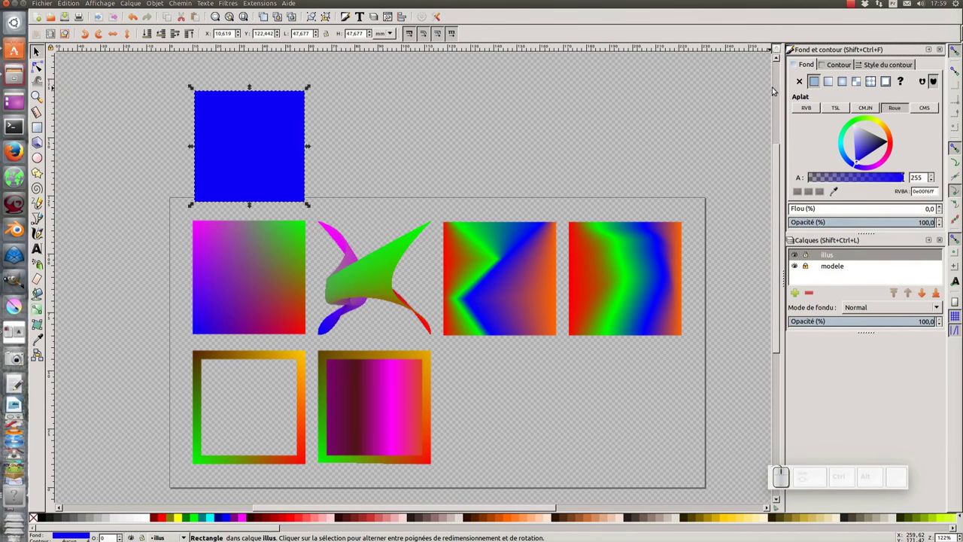
{"action": "left_click", "coordinate": [812, 68]}
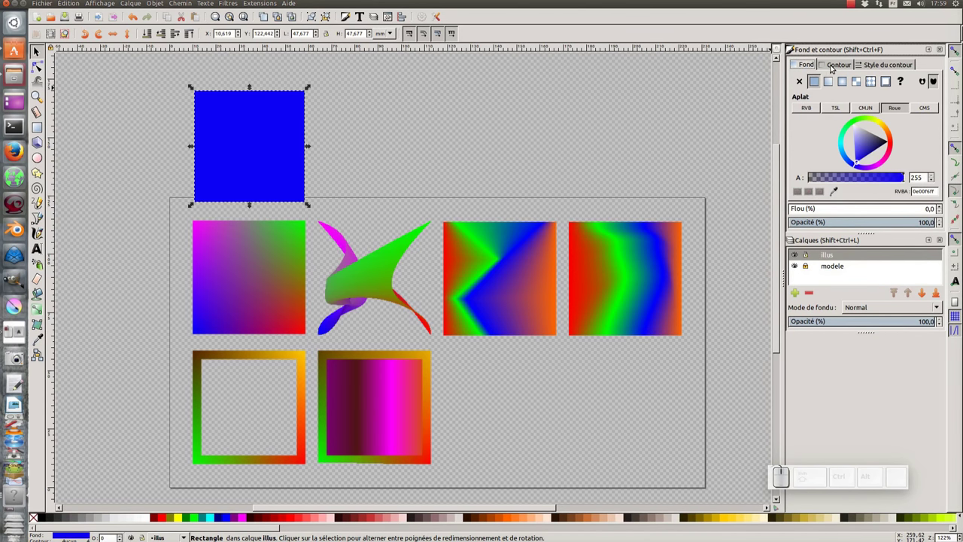
{"action": "left_click", "coordinate": [833, 66]}
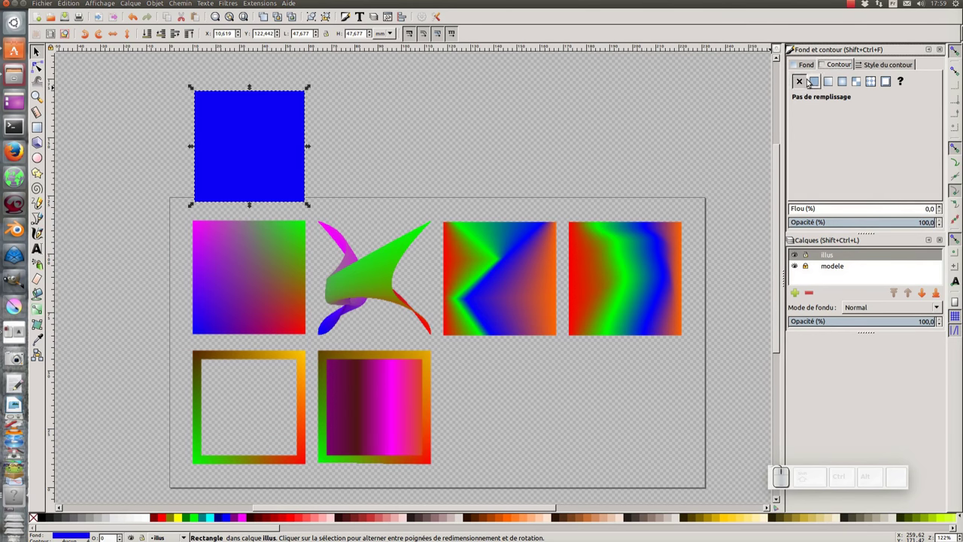
{"action": "left_click", "coordinate": [806, 66]}
{"action": "left_click", "coordinate": [834, 66]}
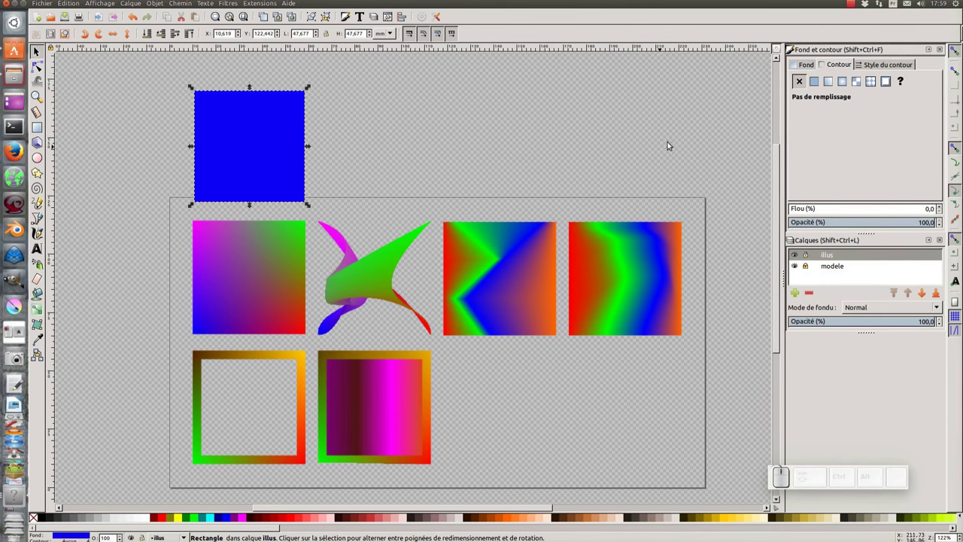
{"action": "left_click", "coordinate": [895, 66]}
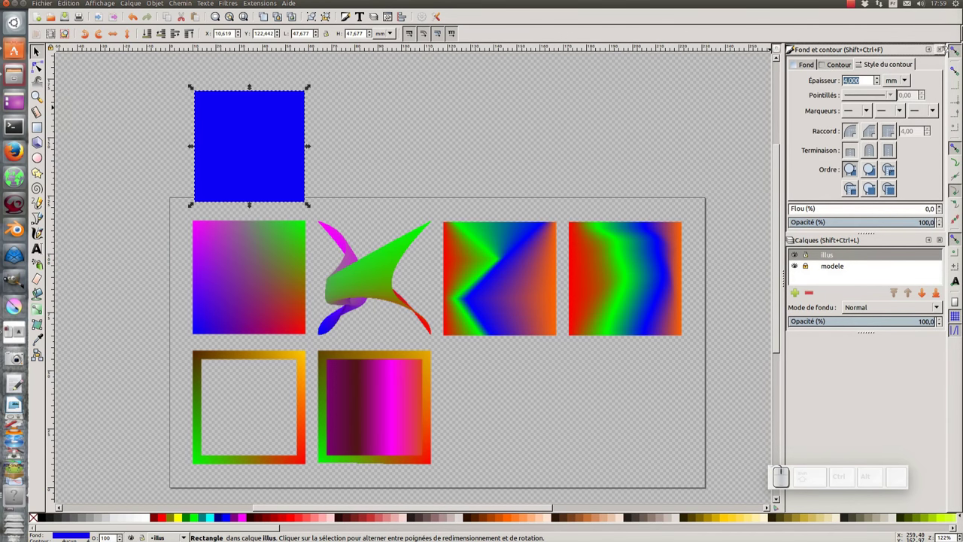
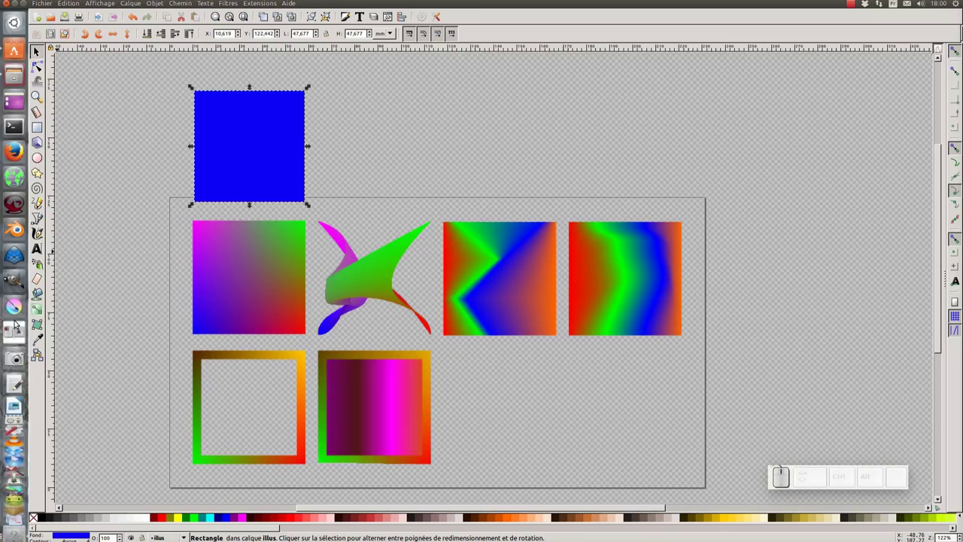
- Switch to the Mesh gradient tool with the blue square selected
{"action": "left_click", "coordinate": [46, 331]}
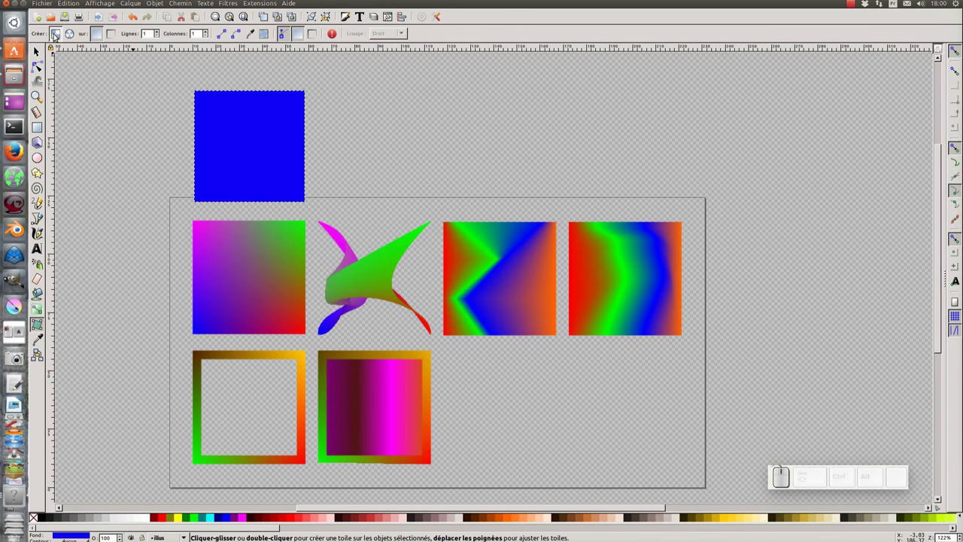
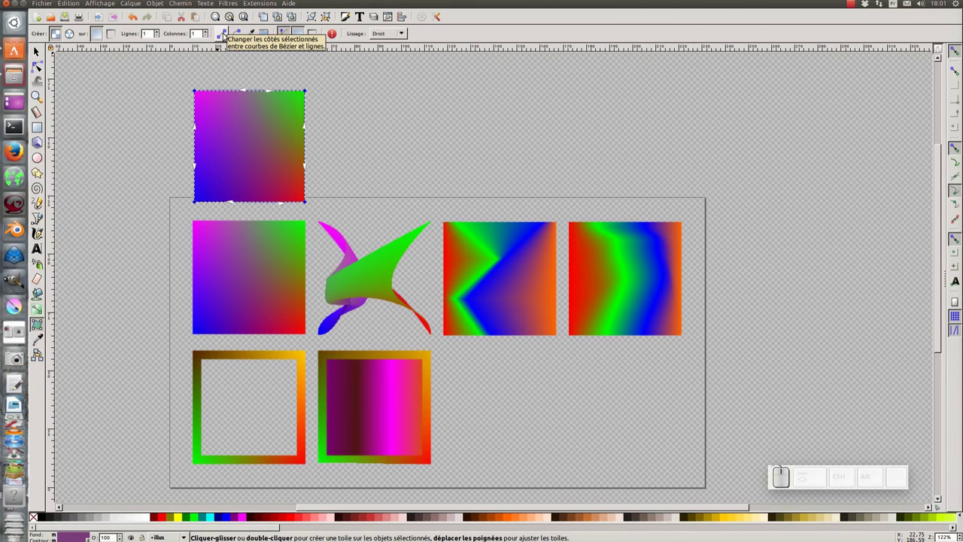
{"action": "left_click", "coordinate": [226, 35]}
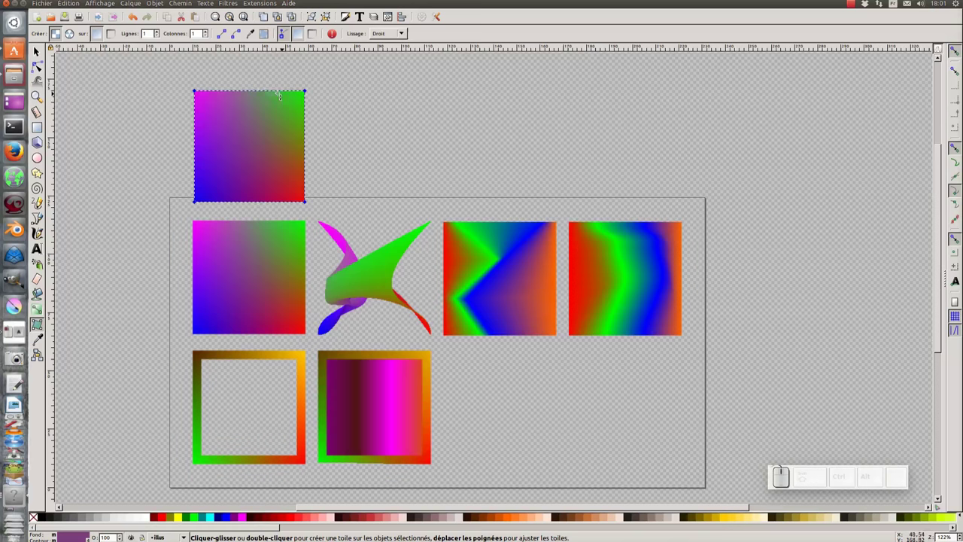
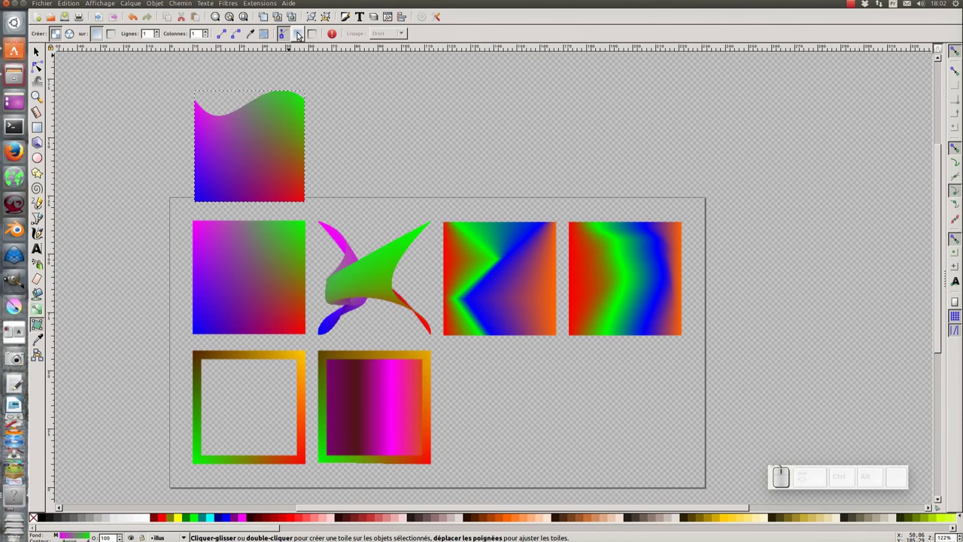
{"action": "left_click", "coordinate": [302, 34]}
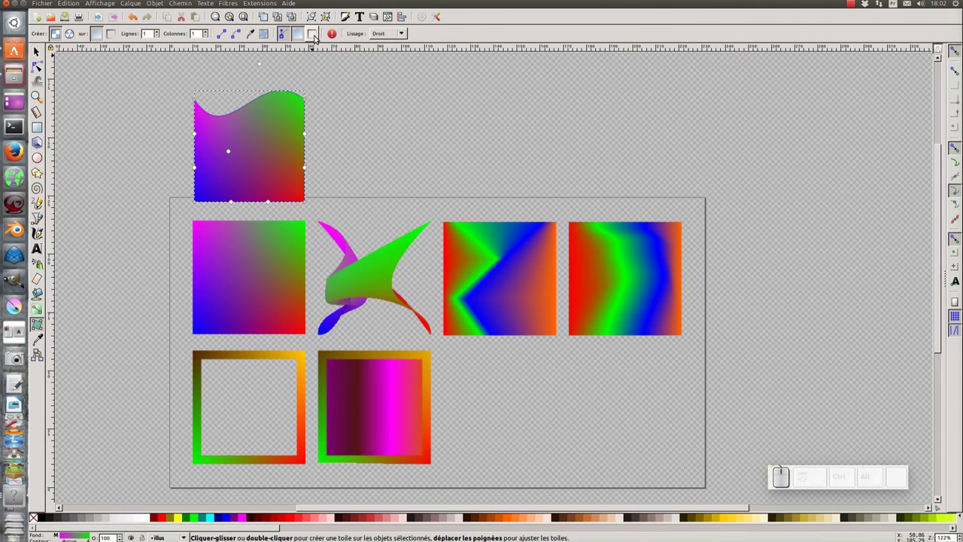
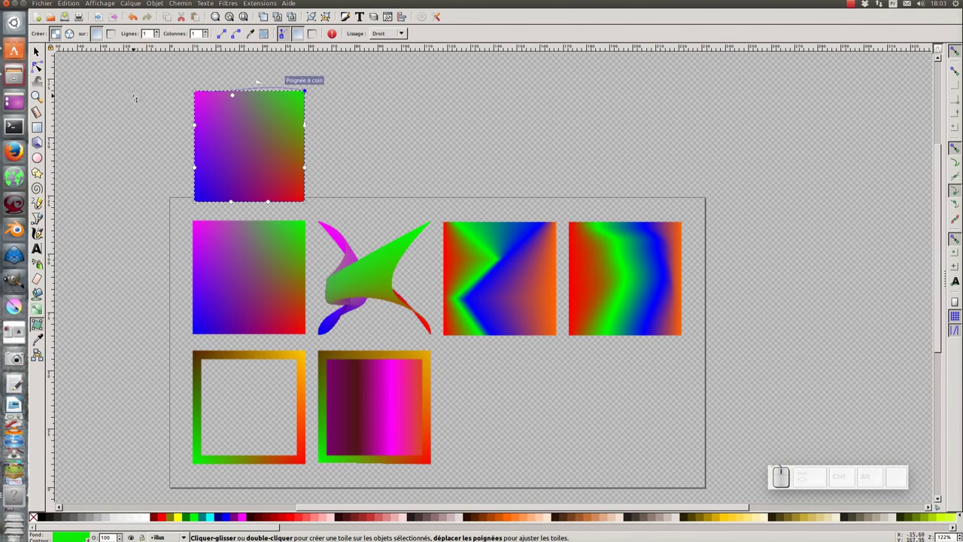
{"action": "left_click", "coordinate": [40, 55]}
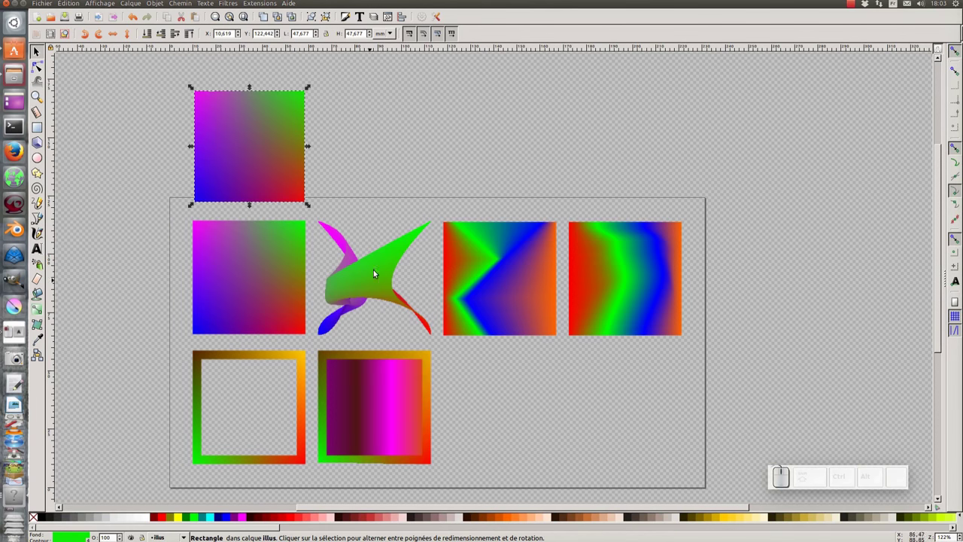
{"action": "middle_click", "coordinate": [389, 270]}
- Duplicate the mesh-gradient square and place the copy beside the original
{"action": "left_click", "coordinate": [225, 152]}
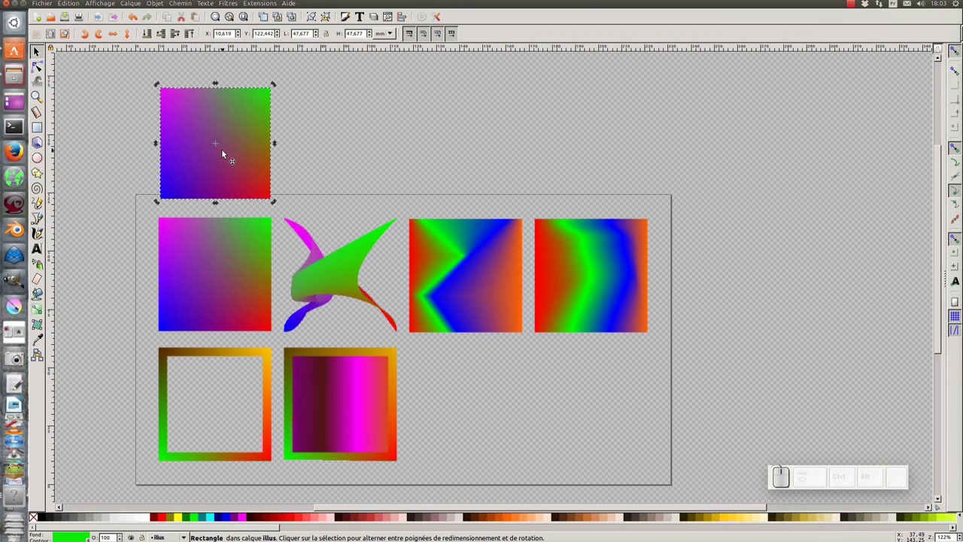
{"action": "left_click", "coordinate": [272, 18]}
{"action": "left_click_drag", "start_coordinate": [198, 156], "coordinate": [332, 159]}
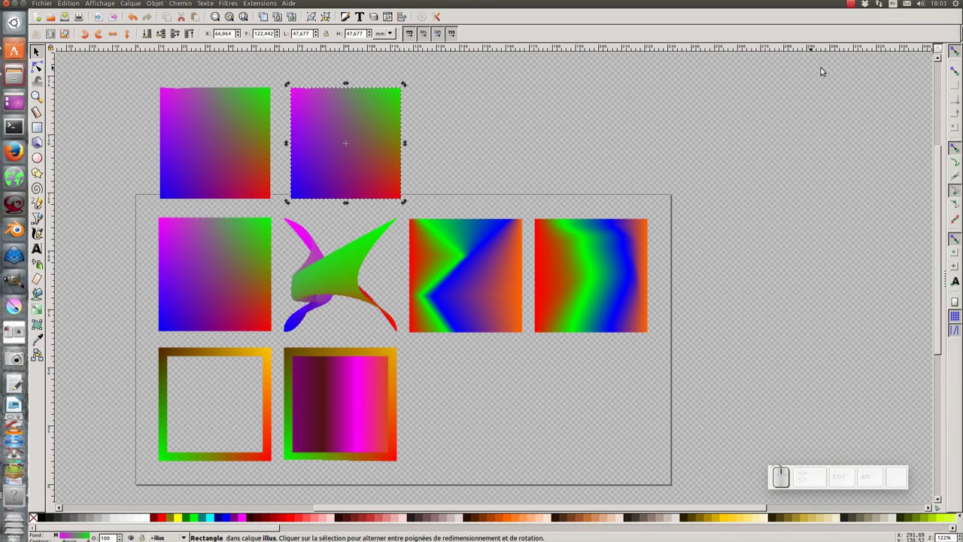
- Bend the copy's mesh nodes into the twisted swirling shape of the model
{"action": "left_click", "coordinate": [957, 54]}
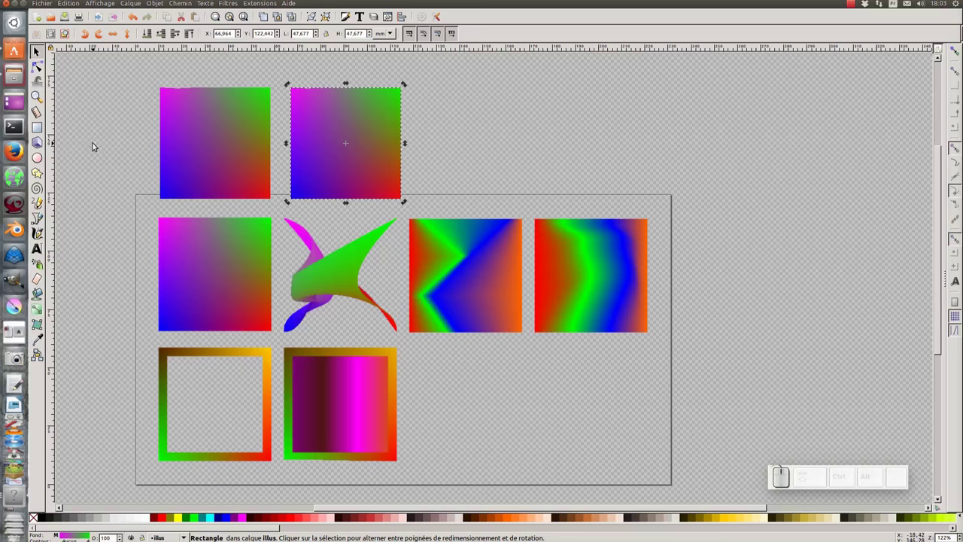
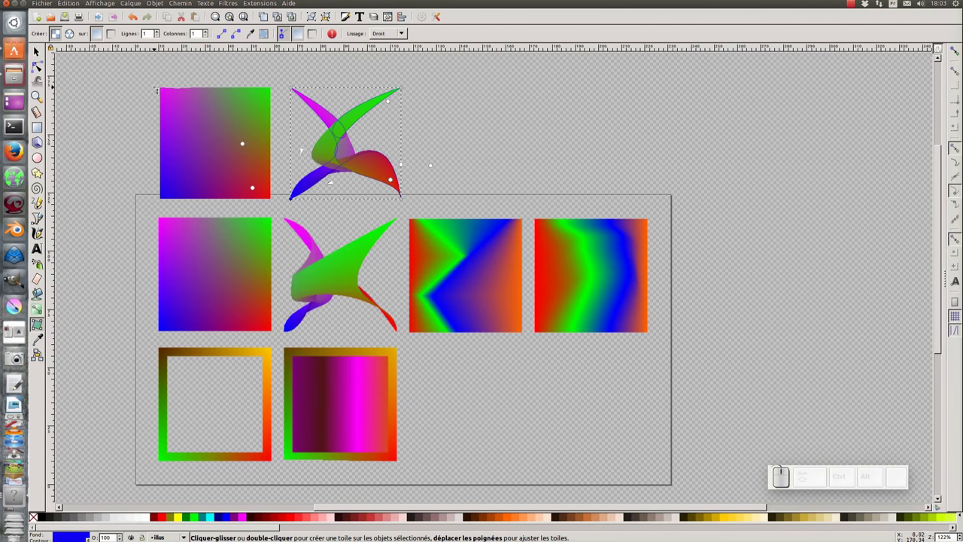
{"action": "left_click_drag", "start_coordinate": [40, 54], "coordinate": [341, 150]}
{"action": "left_click", "coordinate": [370, 161]}
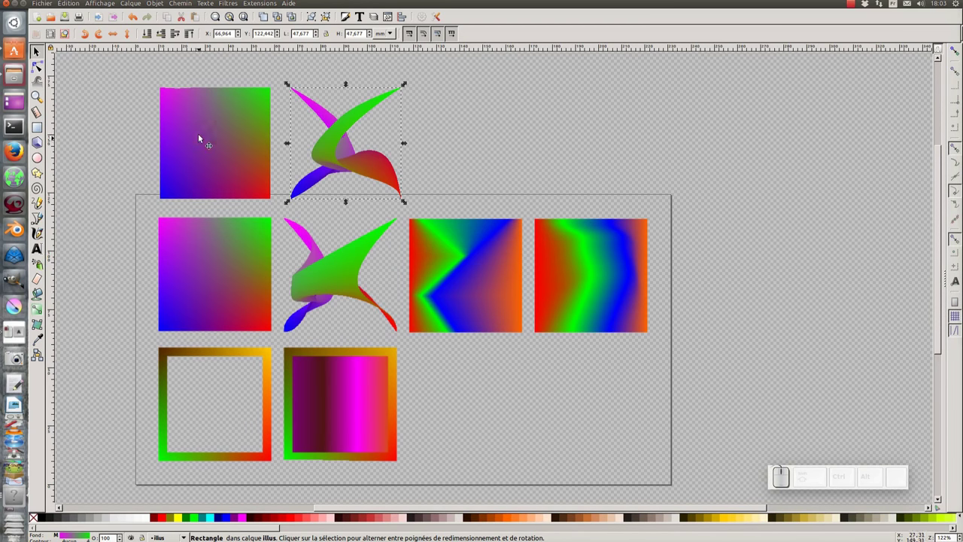
- Shape the third copy's mesh and pan across the drawing, then deselect
{"action": "left_click", "coordinate": [329, 137]}
{"action": "left_click", "coordinate": [390, 167]}
{"action": "middle_click", "coordinate": [435, 167]}
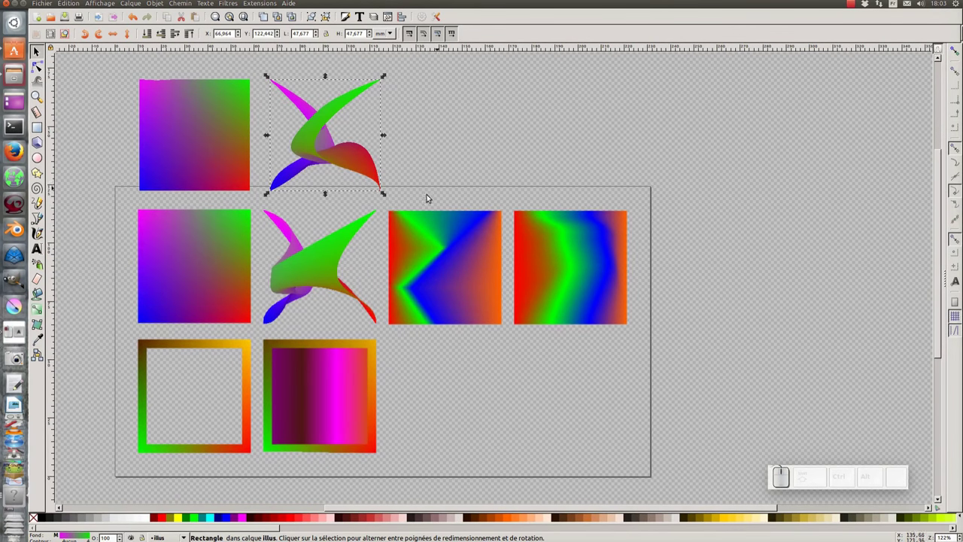
{"action": "left_click", "coordinate": [448, 265]}
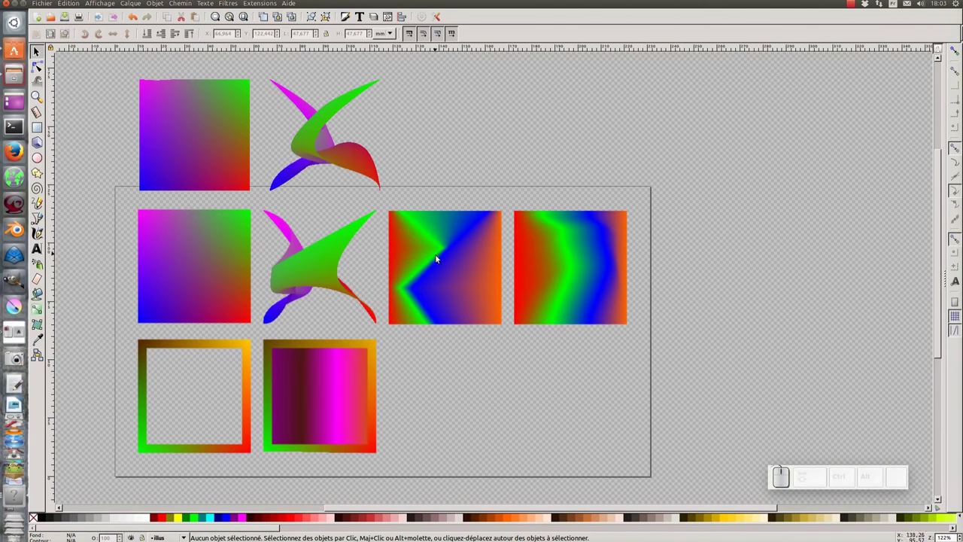
- Duplicate the first mesh square and place the copy right of the twisted shape for mesh editing
{"action": "left_click", "coordinate": [192, 131]}
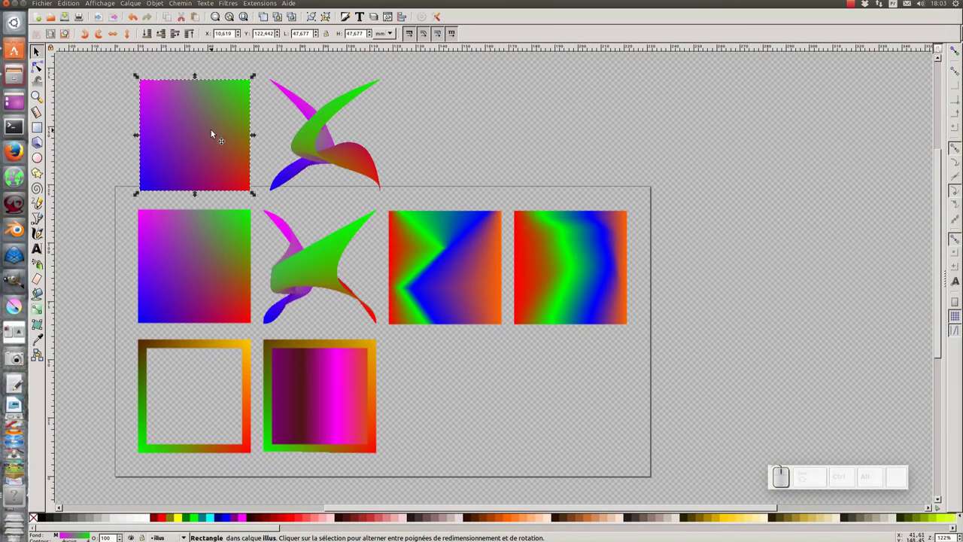
{"action": "key", "text": "ctrl+d"}
{"action": "left_click_drag", "start_coordinate": [169, 135], "coordinate": [420, 165]}
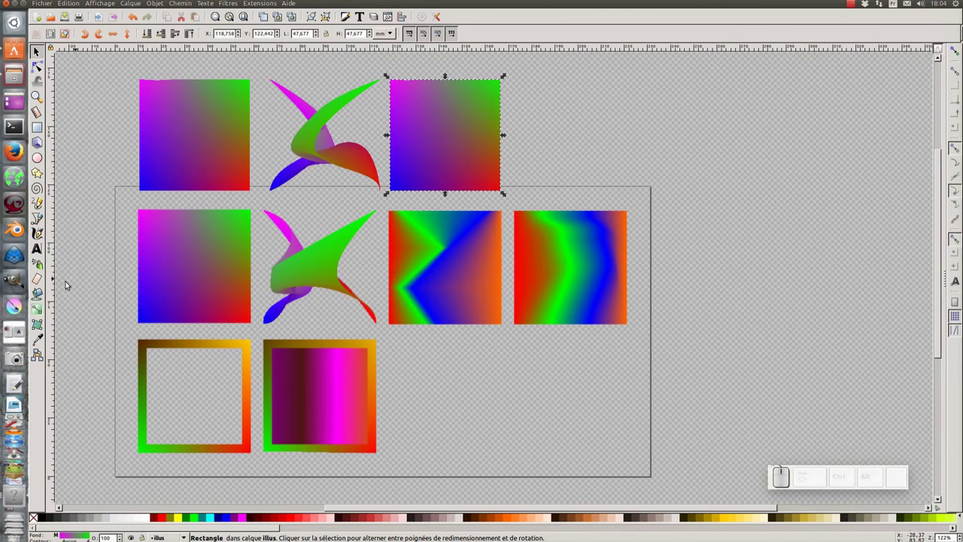
{"action": "left_click", "coordinate": [46, 328]}
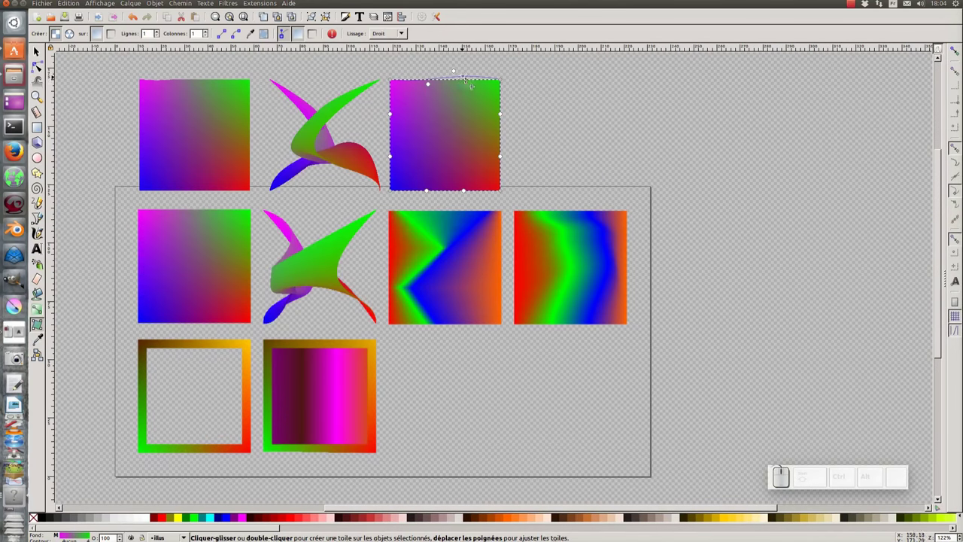
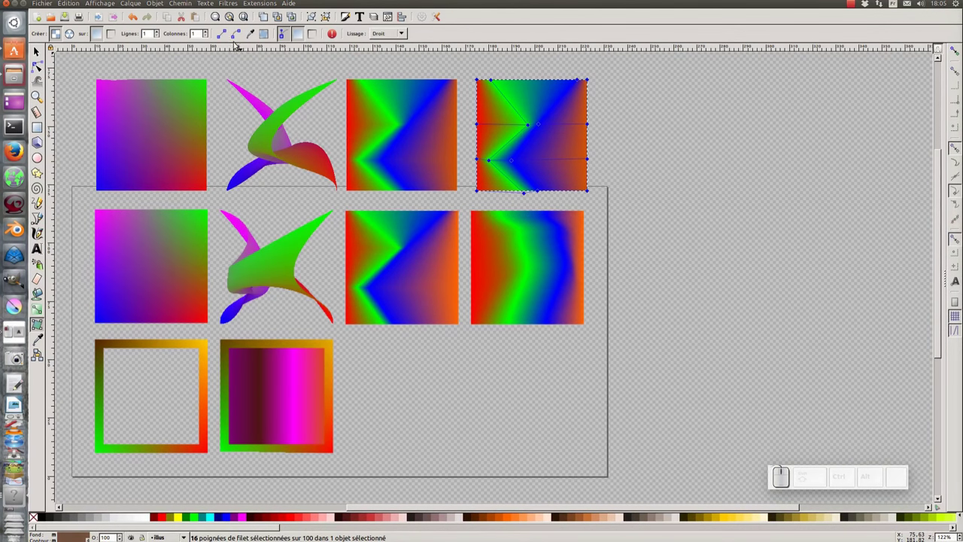
- Select the fourth square's mesh nodes to bend into a chevron
{"action": "left_click", "coordinate": [230, 37]}
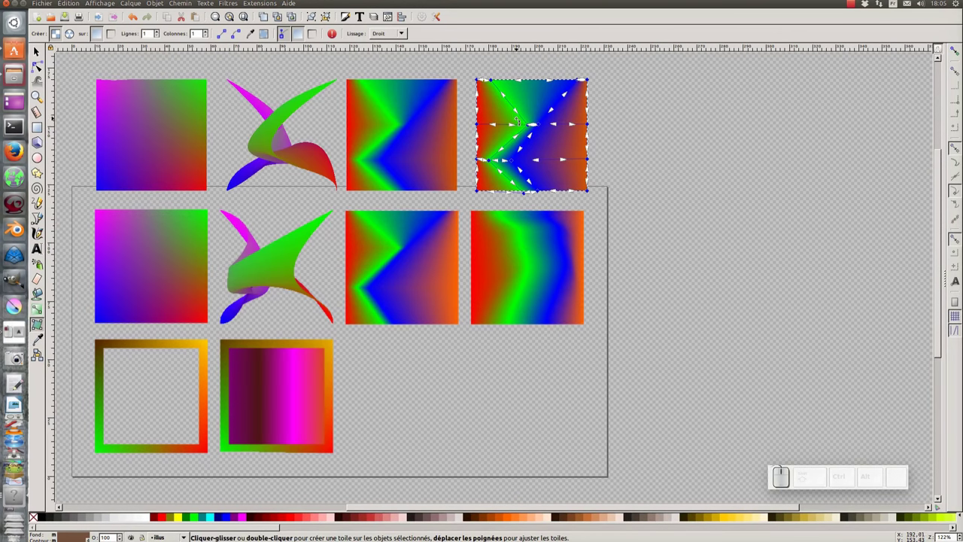
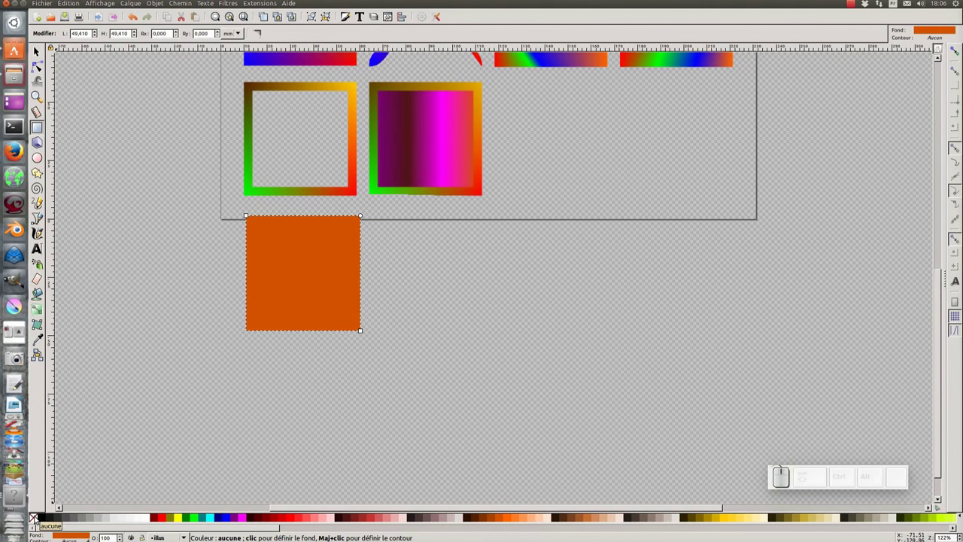
- Give the new square no fill and a red outline, and set the Mesh tool to edit strokes only
{"action": "left_click", "coordinate": [38, 518]}
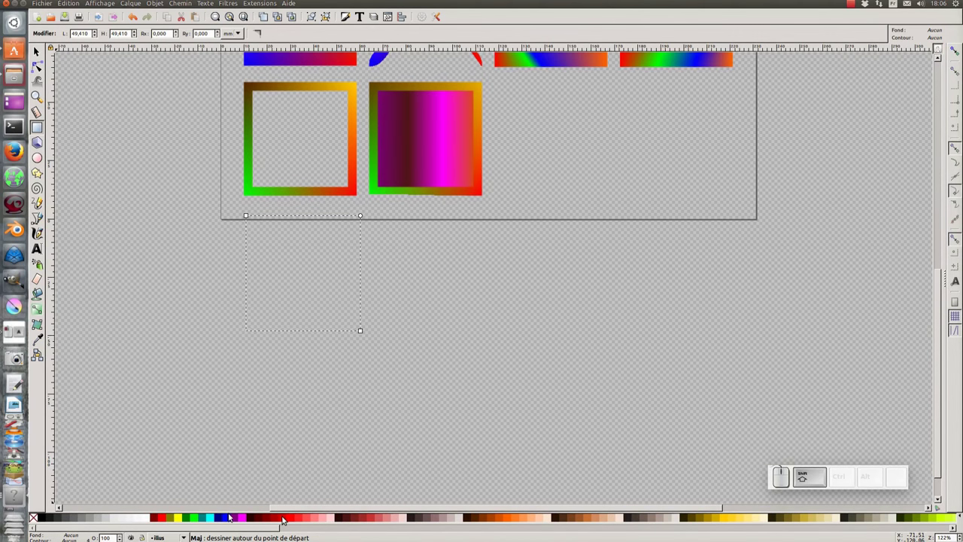
{"action": "left_click", "coordinate": [232, 515]}
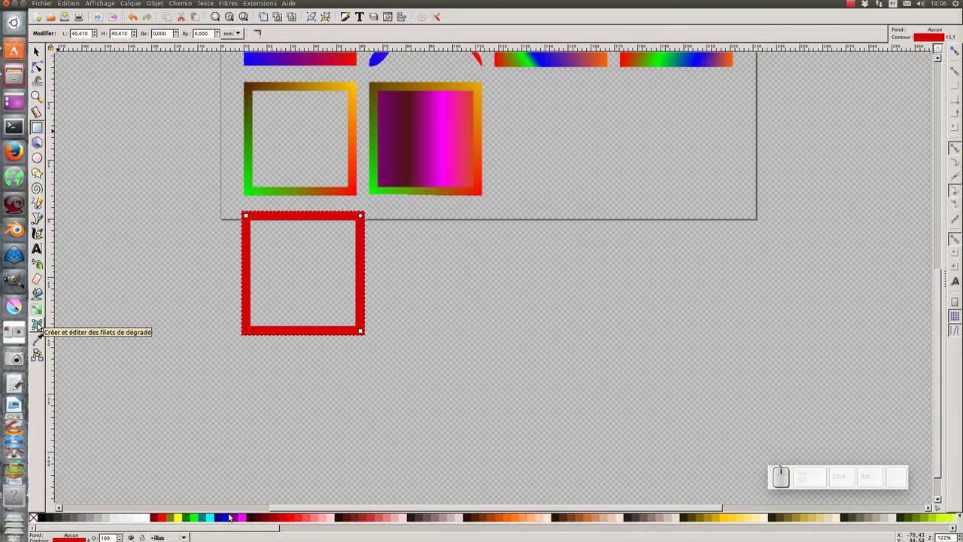
{"action": "left_click", "coordinate": [231, 515]}
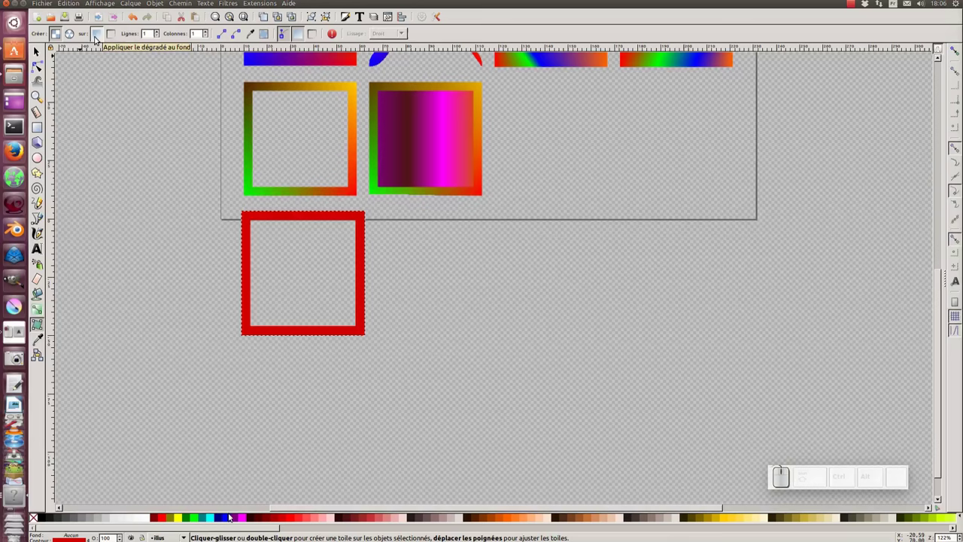
{"action": "left_click", "coordinate": [232, 515]}
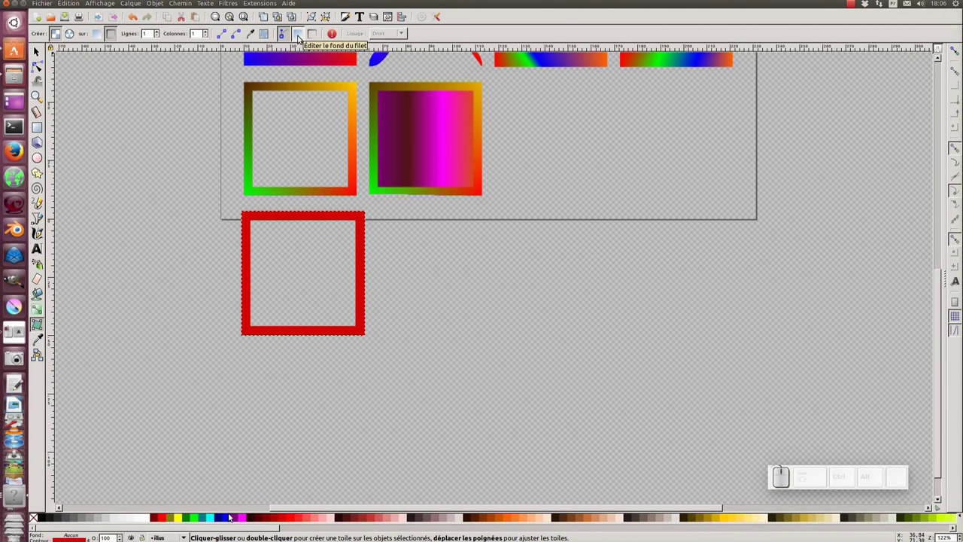
{"action": "left_click", "coordinate": [231, 514]}
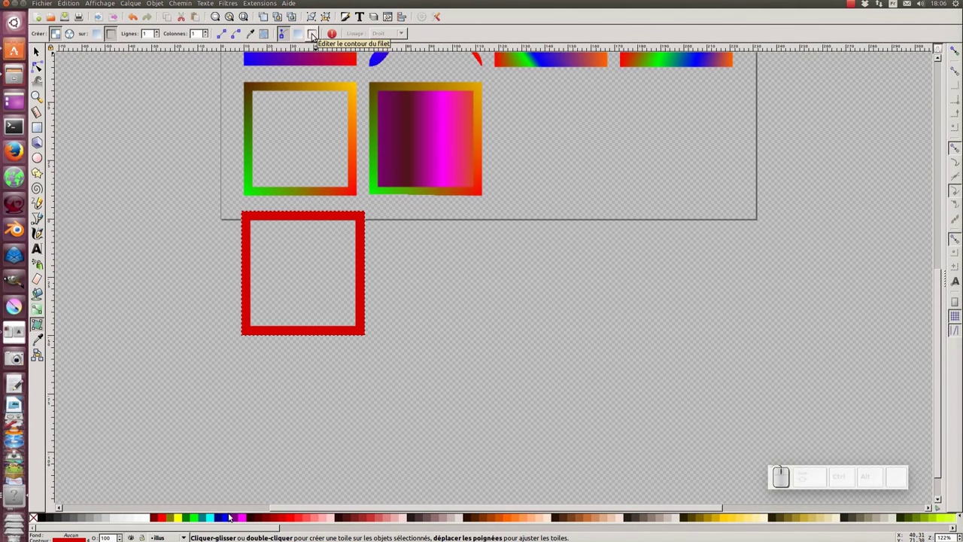
{"action": "left_click", "coordinate": [231, 515]}
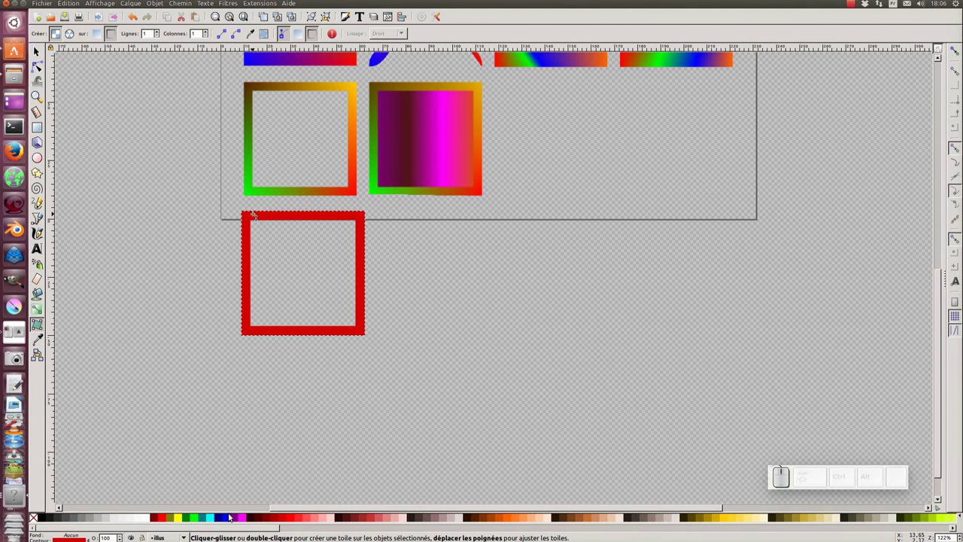
- Create a mesh gradient on the square's outline and select its top-left corner node
{"action": "left_click", "coordinate": [232, 515]}
{"action": "left_click", "coordinate": [232, 514]}
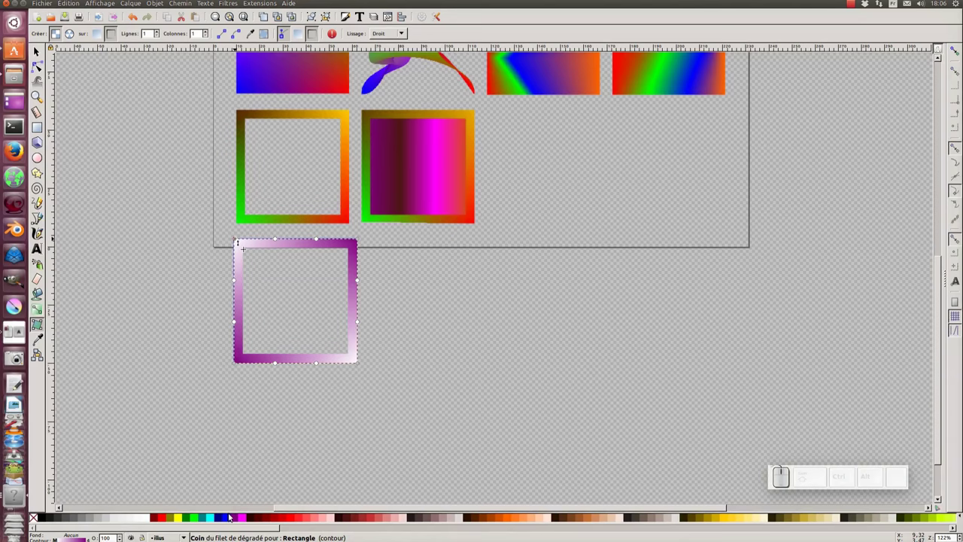
{"action": "left_click", "coordinate": [232, 515]}
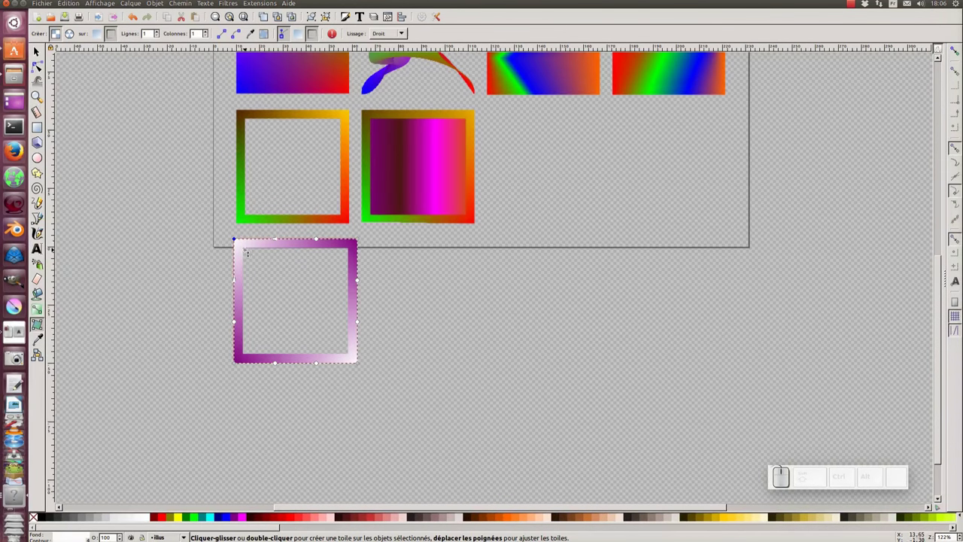
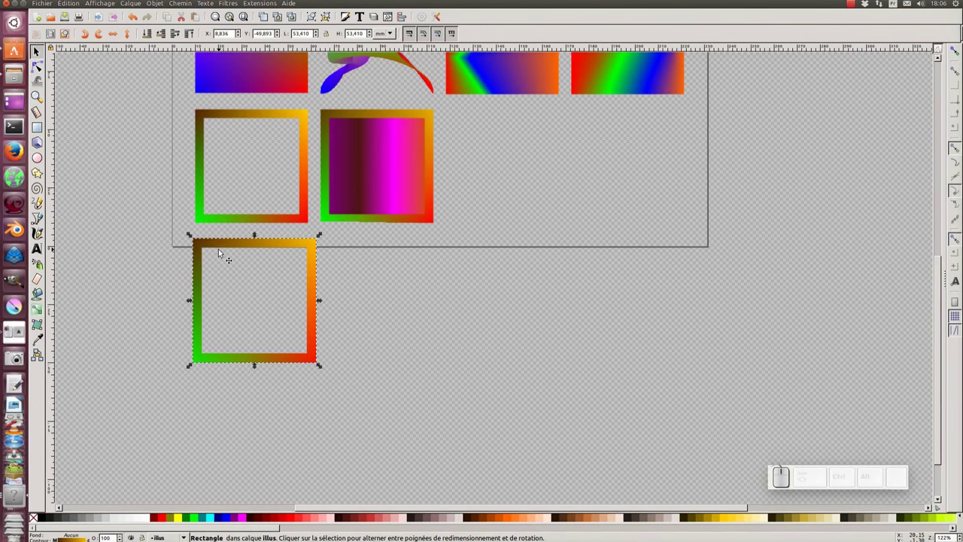
- Duplicate the gradient-outlined square and move the copy to its right
{"action": "key", "text": "ctrl+d"}
{"action": "left_click_drag", "start_coordinate": [220, 242], "coordinate": [382, 239]}
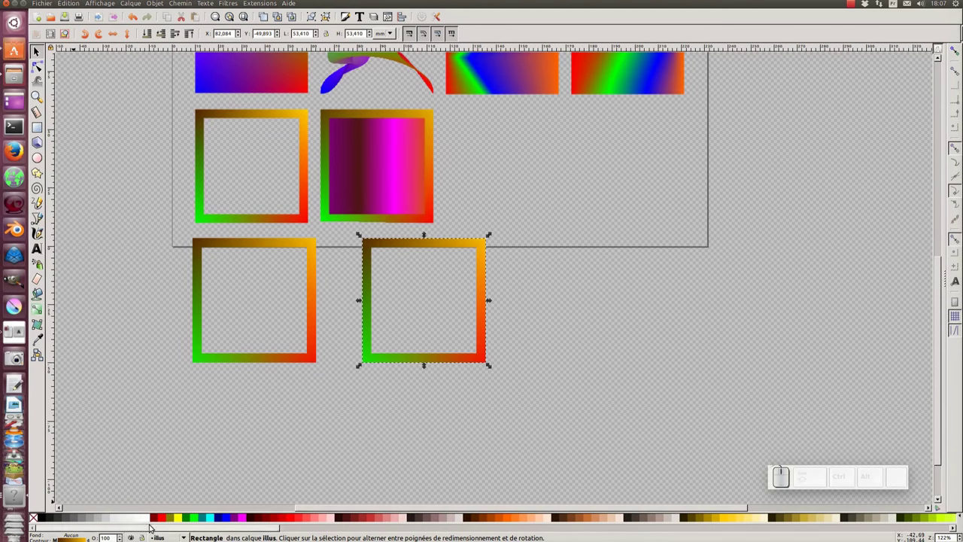
- Fill the copy yellow, then colour its fill mesh nodes dark purple and magenta picked from the model frame
{"action": "left_click", "coordinate": [182, 518]}
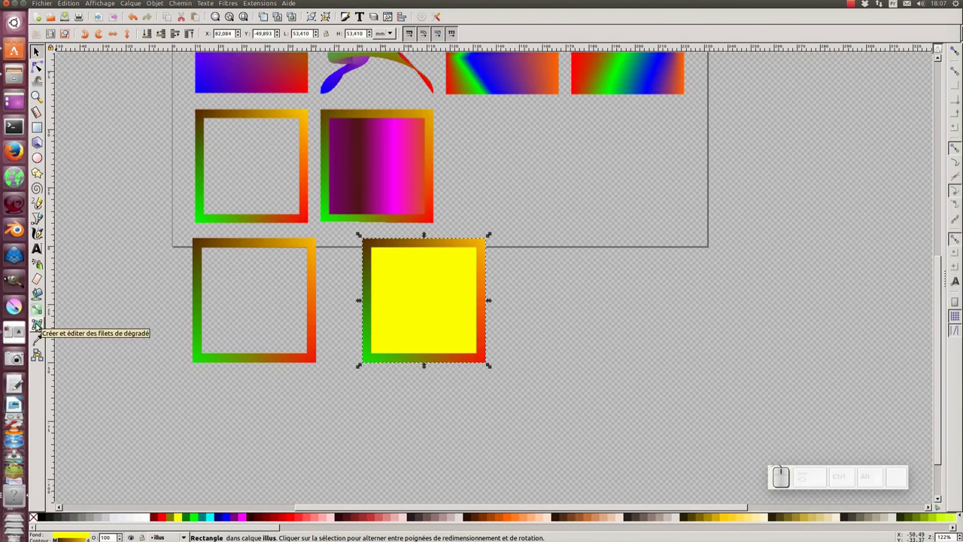
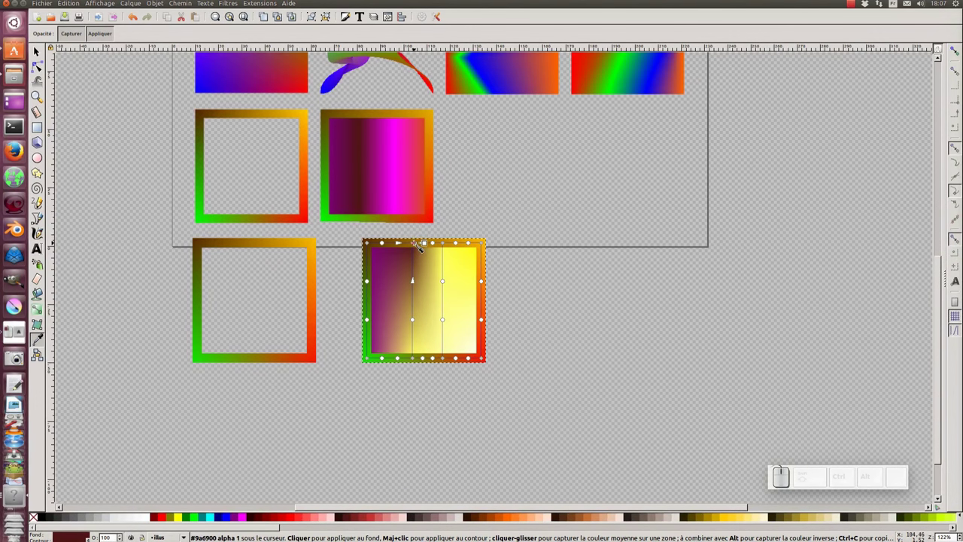
{"action": "key", "text": "ctrl+c"}
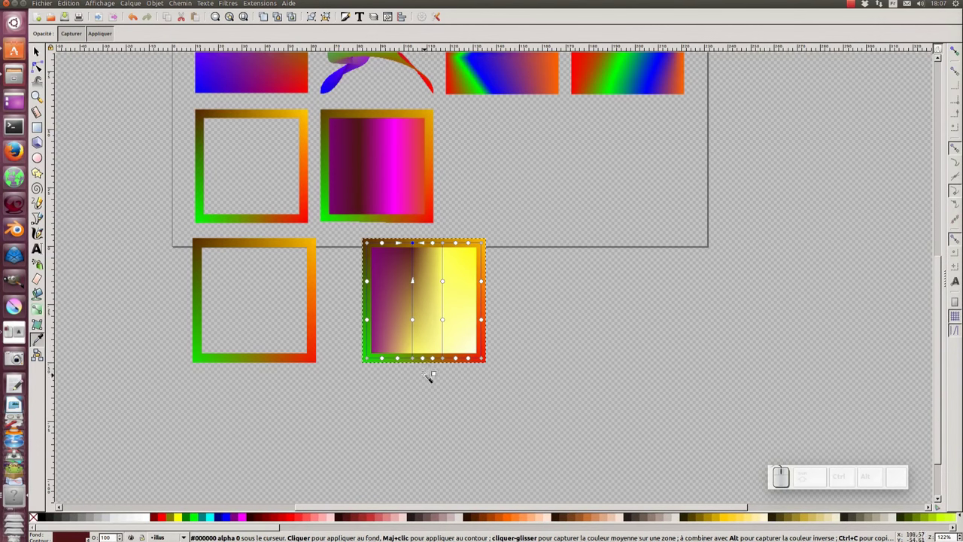
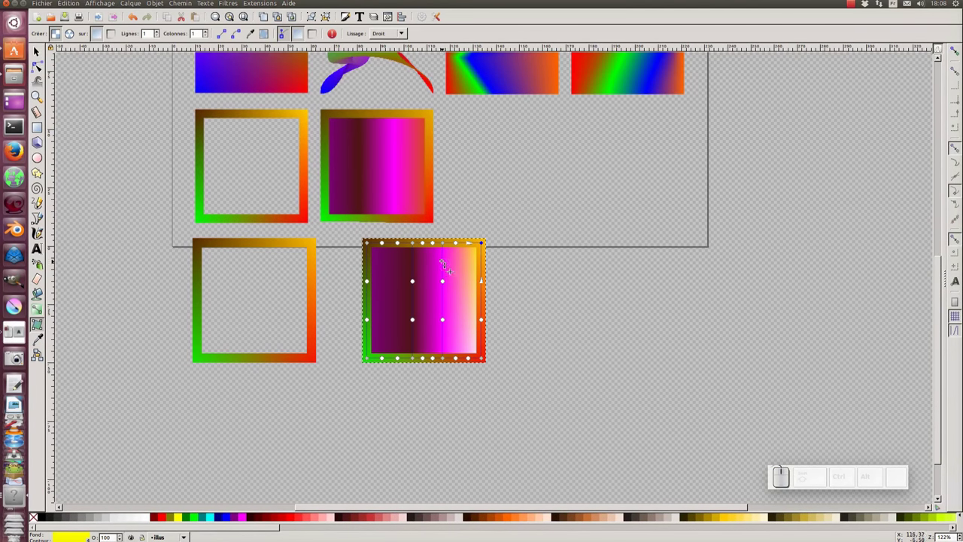
{"action": "key", "text": "F7"}
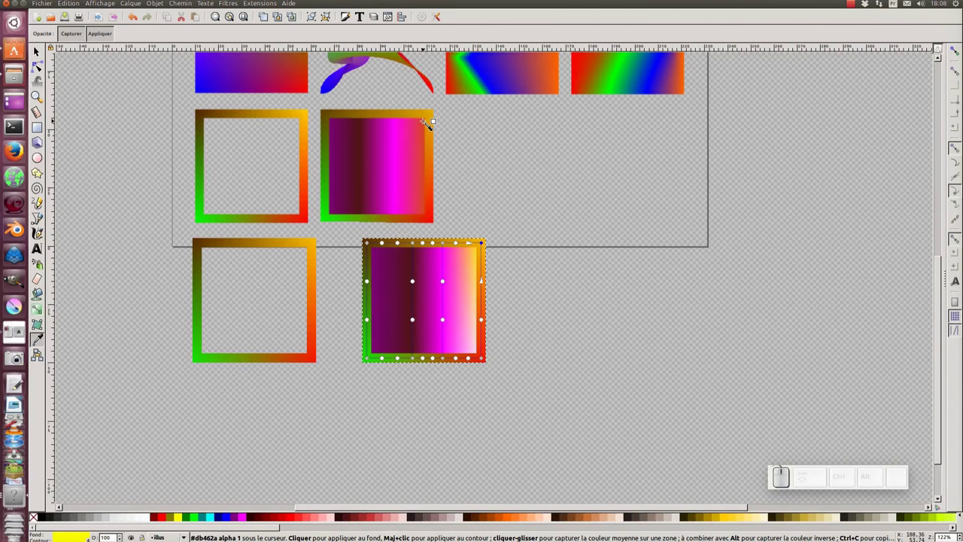
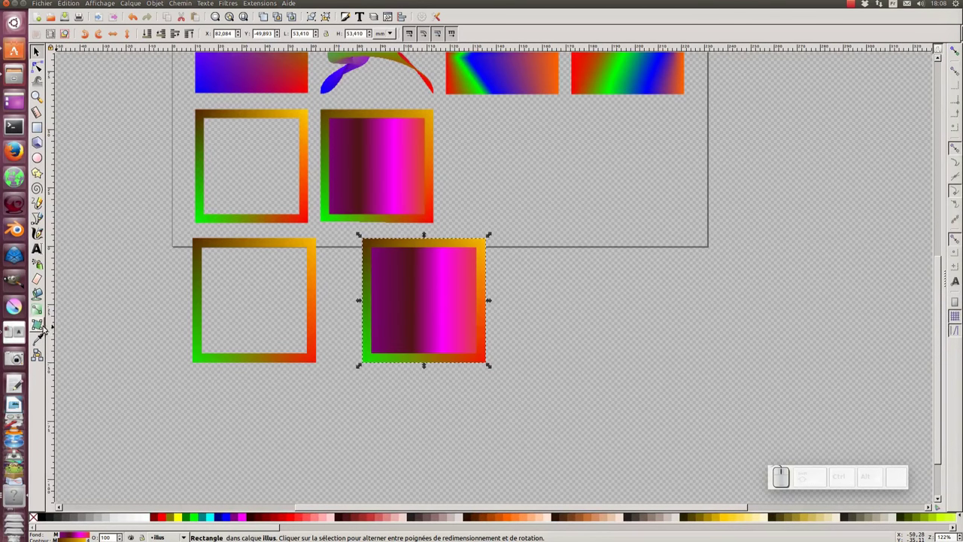
{"action": "left_click", "coordinate": [49, 329]}
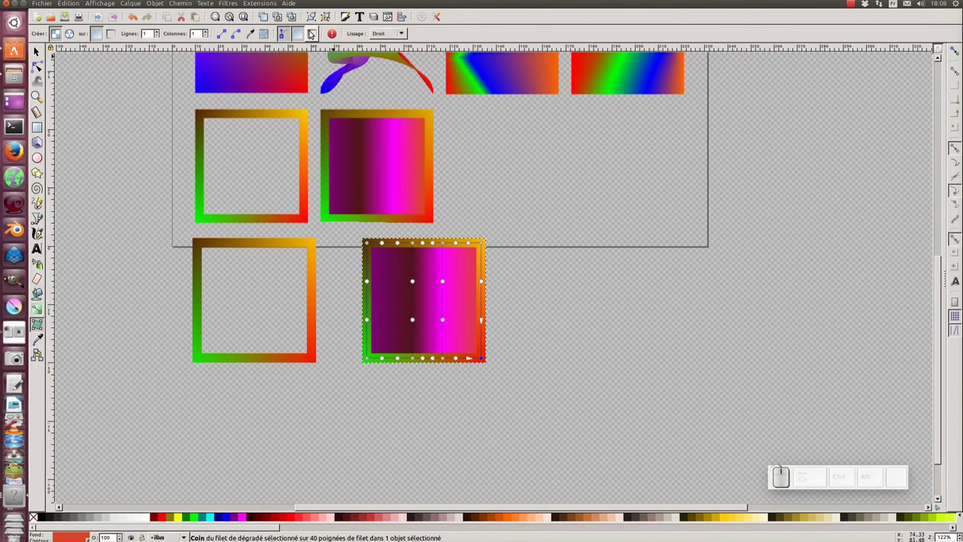